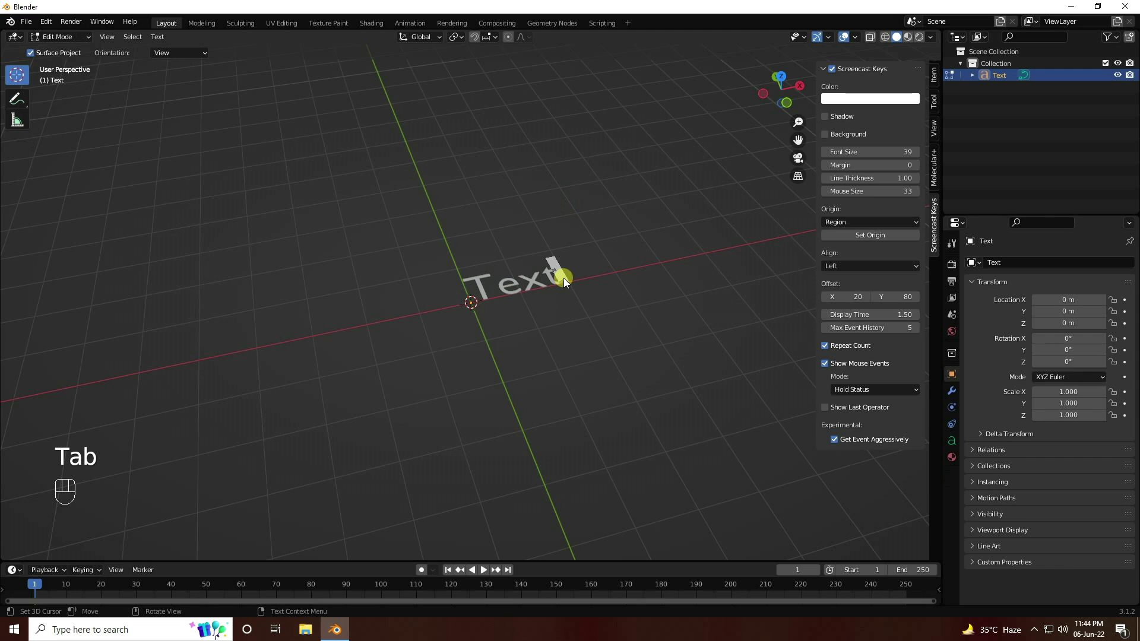
# Replace the default text with a capital S and return to Object Mode
pyautogui.press('BackSpace')
pyautogui.press('BackSpace')
pyautogui.press('BackSpace')
pyautogui.press('BackSpace')
pyautogui.press('BackSpace')
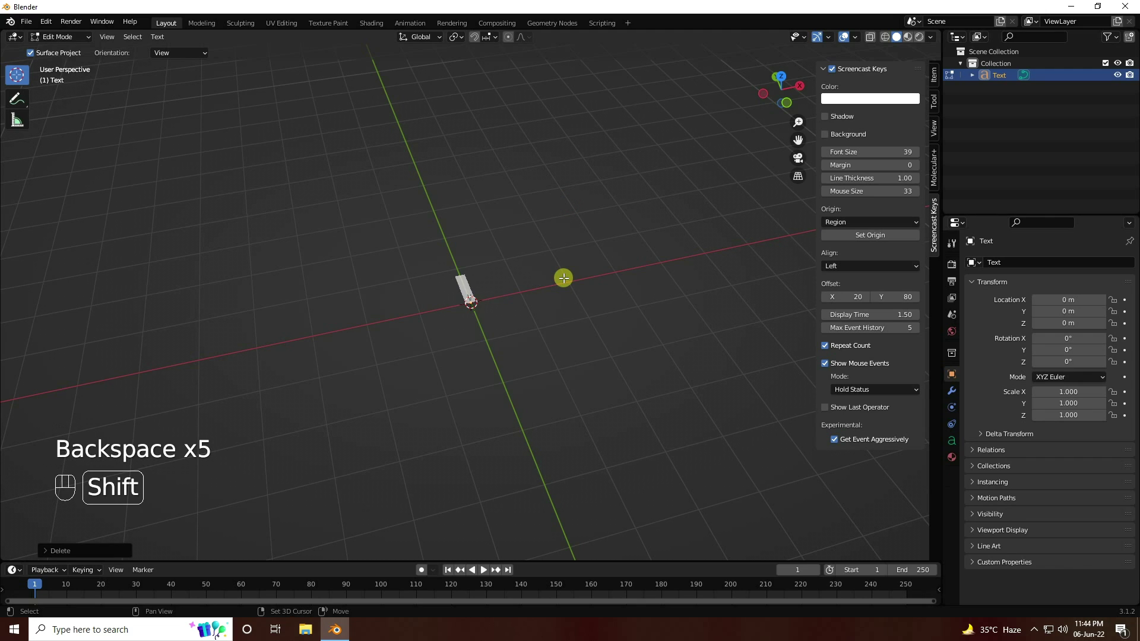
pyautogui.press('shift+s')
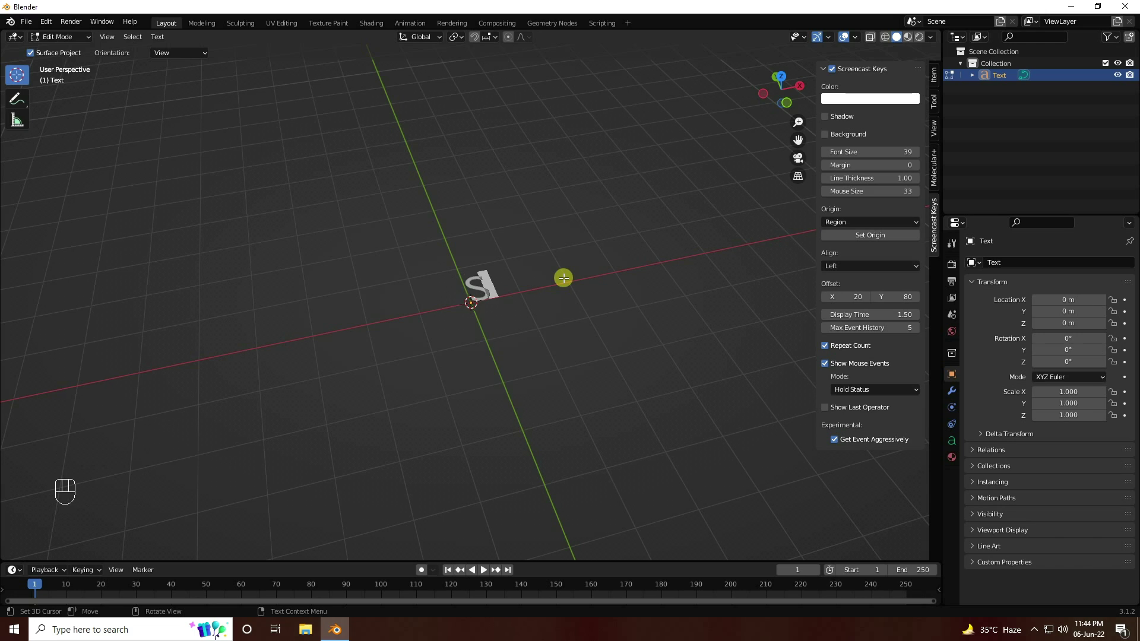
pyautogui.press('Tab')
# Set the text's horizontal paragraph alignment to Center in Object Data properties
pyautogui.click(26, 123)
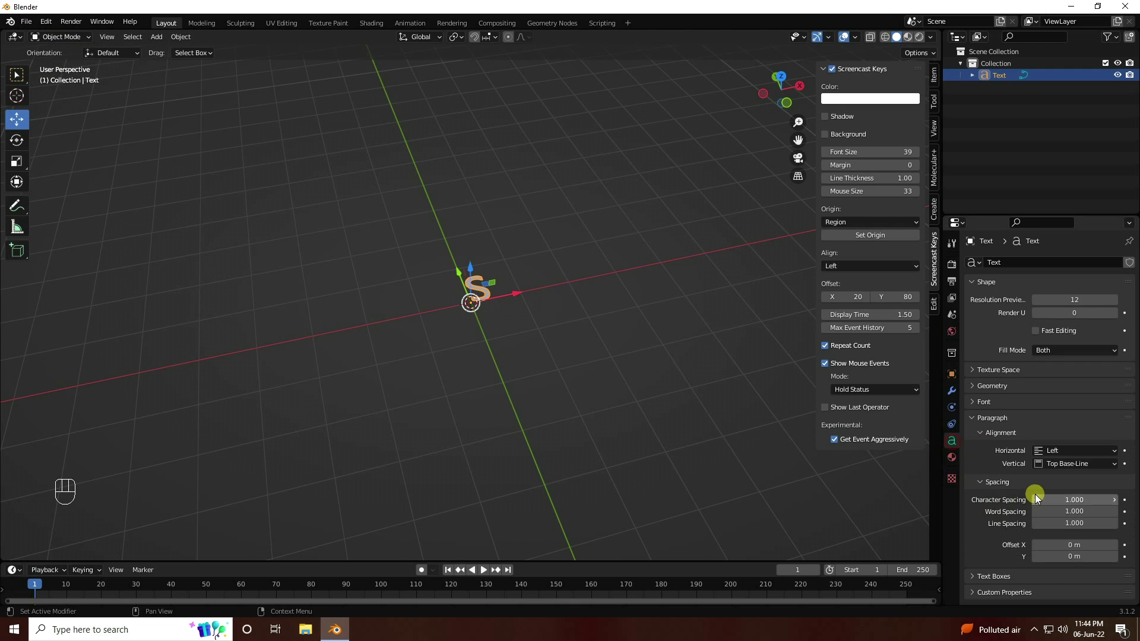
pyautogui.moveTo(1058, 458); pyautogui.dragTo(1051, 482)
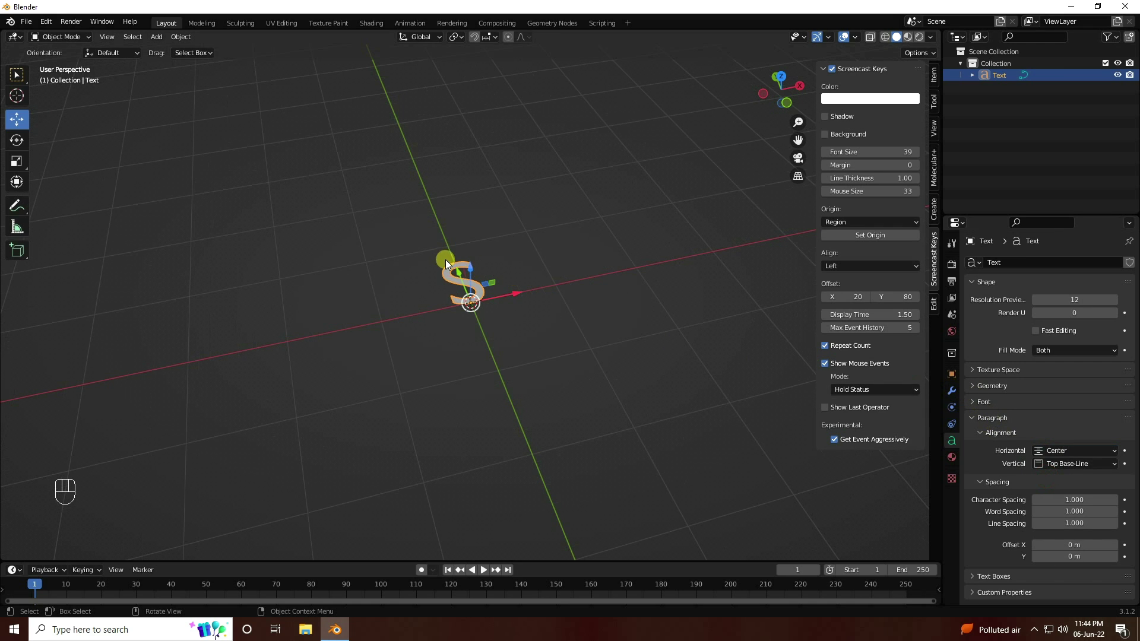
# Load Arial Black from C:\Windows\Fonts as the text's Regular font
pyautogui.click(975, 406)
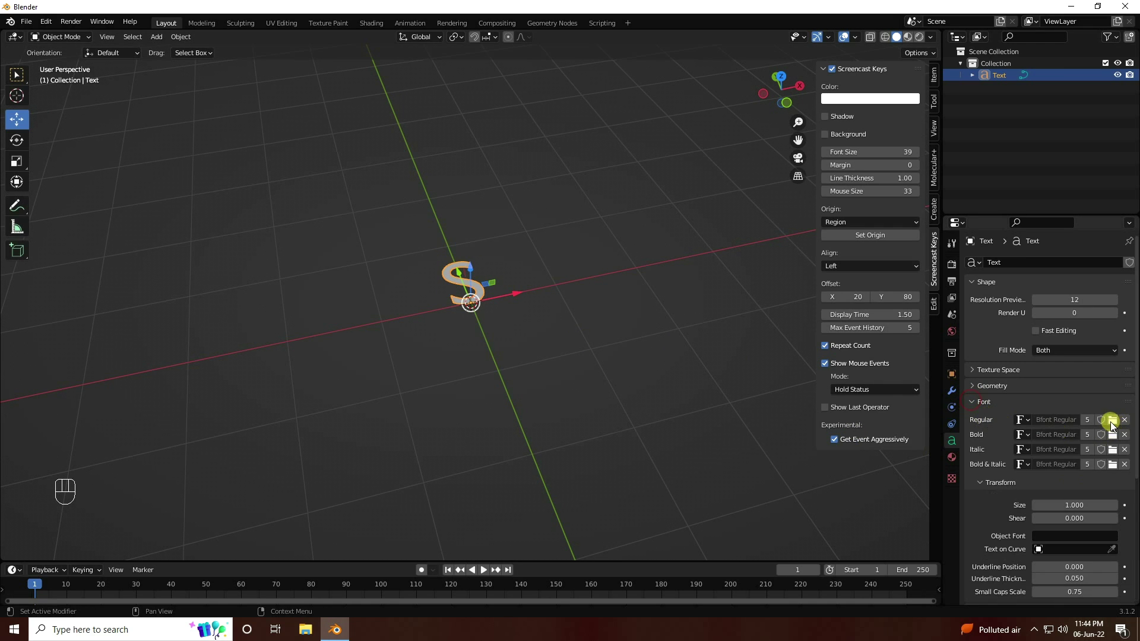
pyautogui.moveTo(1114, 427); pyautogui.dragTo(614, 205)
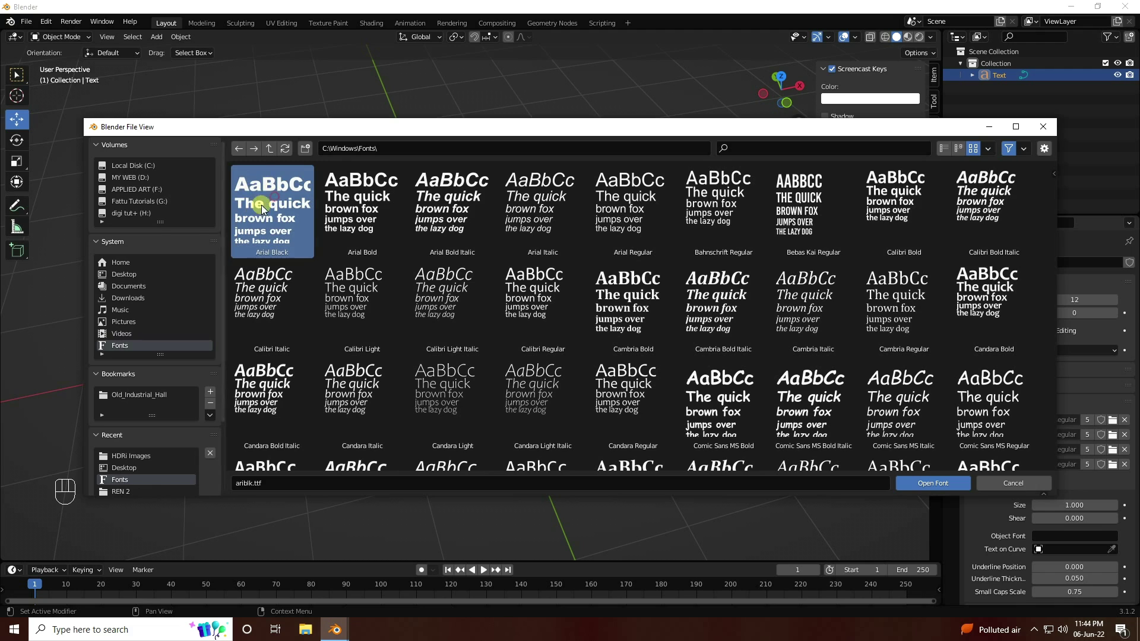
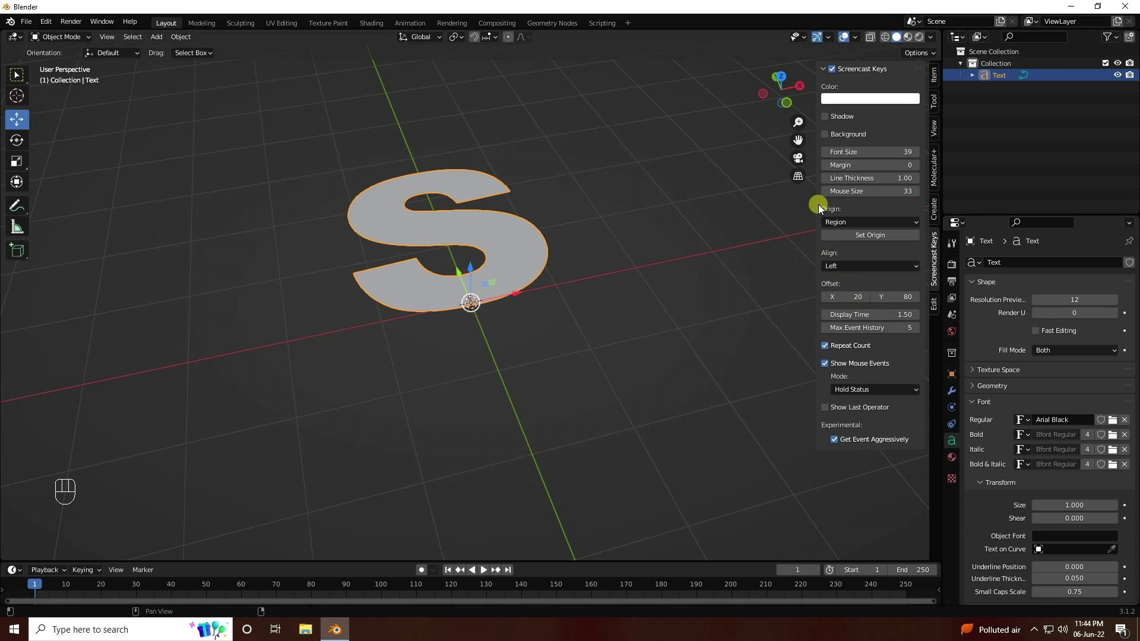
pyautogui.click(820, 206)
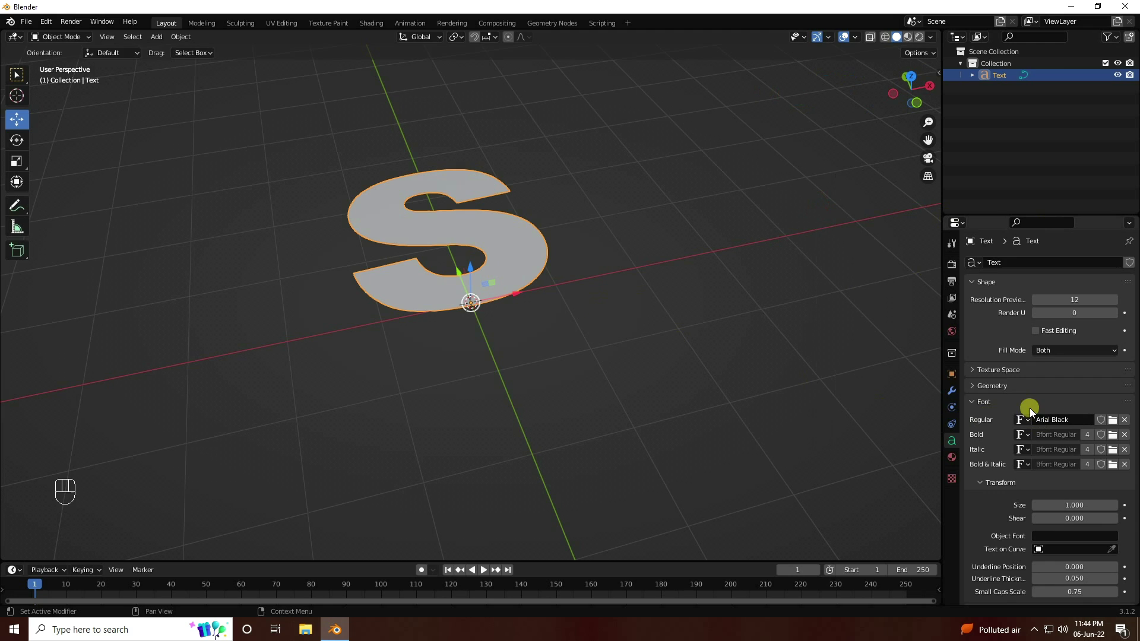
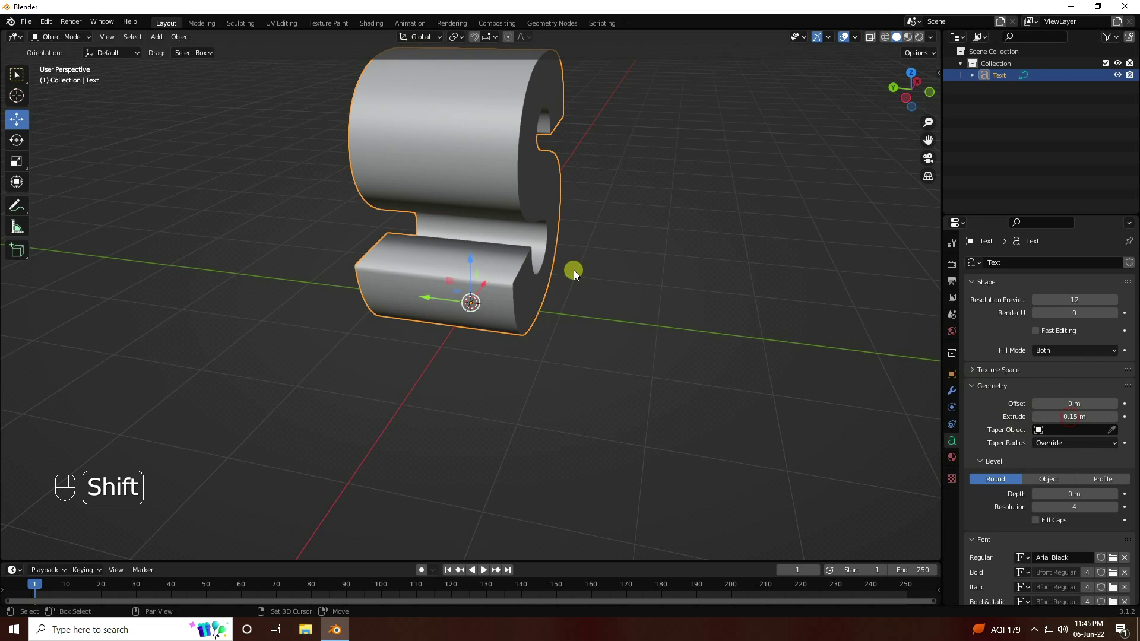
# Inspect the S letter's 0.07 m extrusion and 0.005 m bevel up close in the viewport
pyautogui.moveTo(575, 277); pyautogui.dragTo(658, 401)
pyautogui.moveTo(647, 407); pyautogui.dragTo(625, 395)
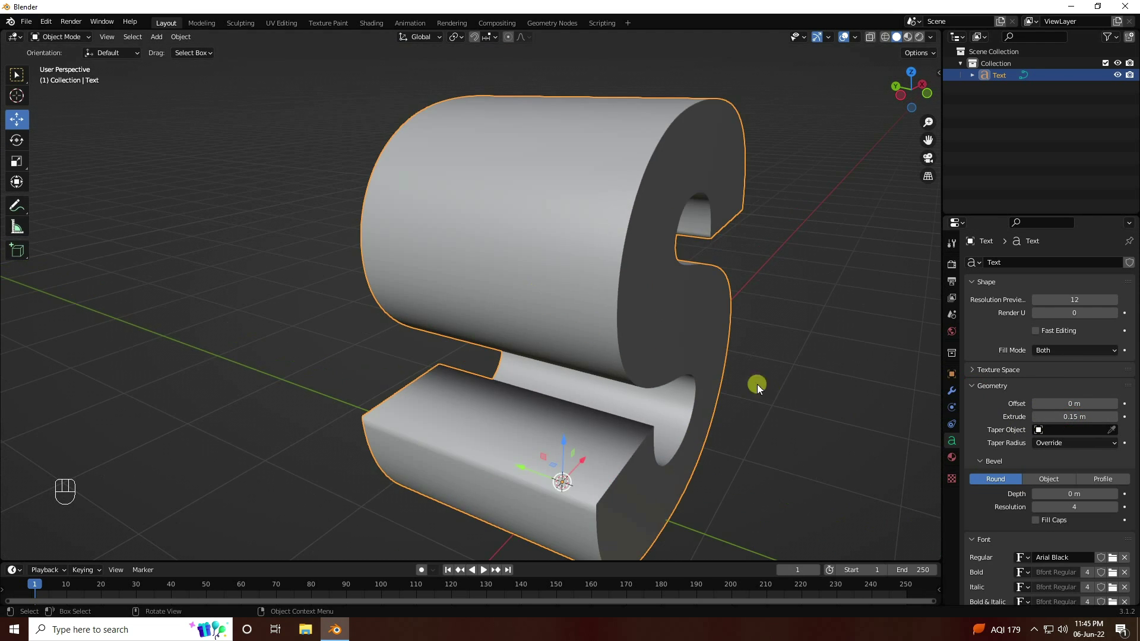
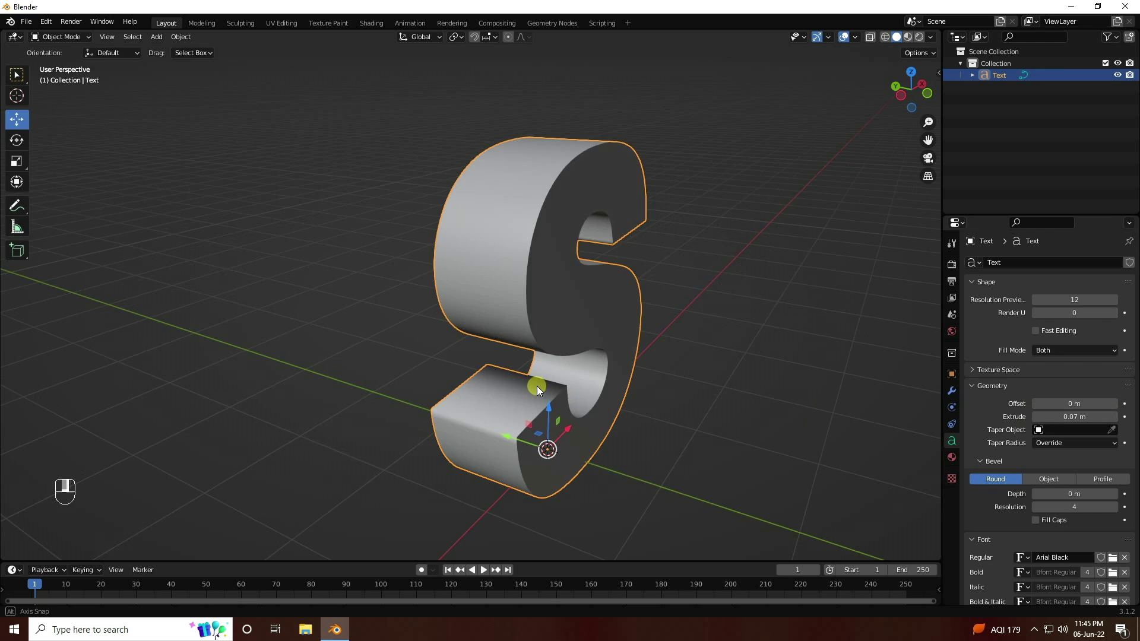
pyautogui.moveTo(574, 397); pyautogui.dragTo(531, 394)
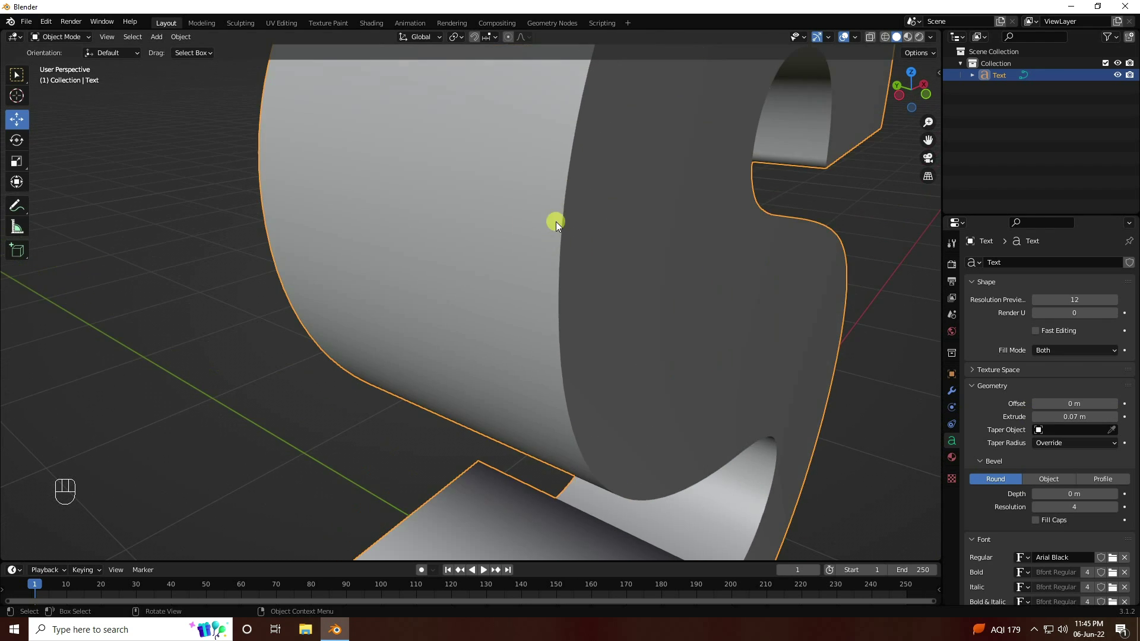
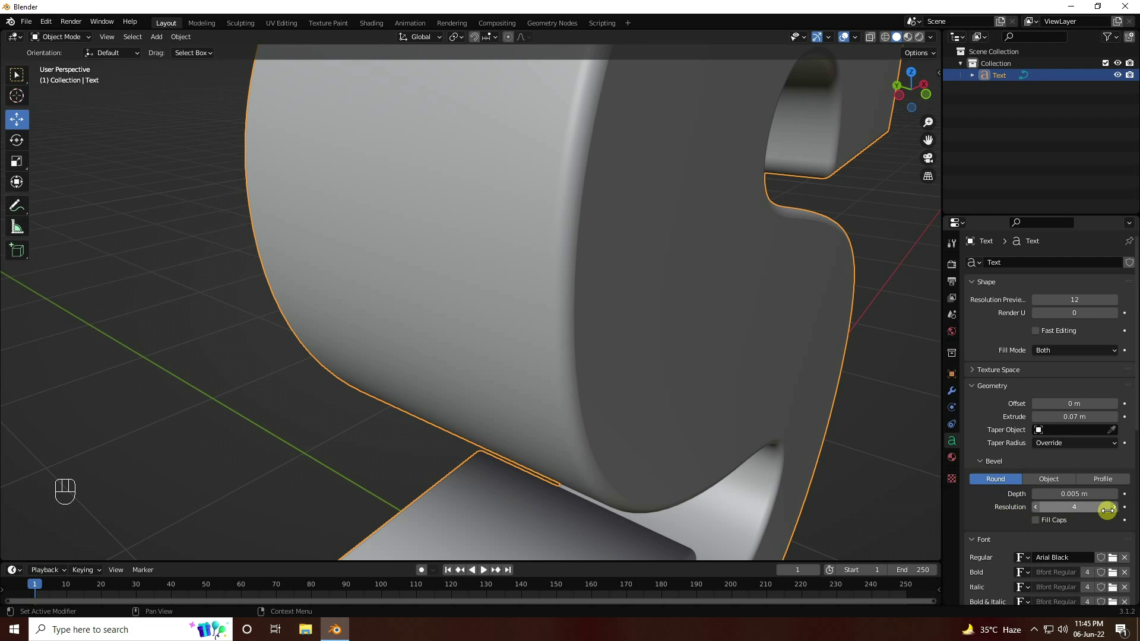
# Raise Bevel Resolution to 5, show the wireframe overlay and start converting the letter via Object > Convert
pyautogui.click(1116, 515)
pyautogui.moveTo(862, 44); pyautogui.dragTo(448, 295)
pyautogui.click(132, 220)
pyautogui.middleClick(539, 361)
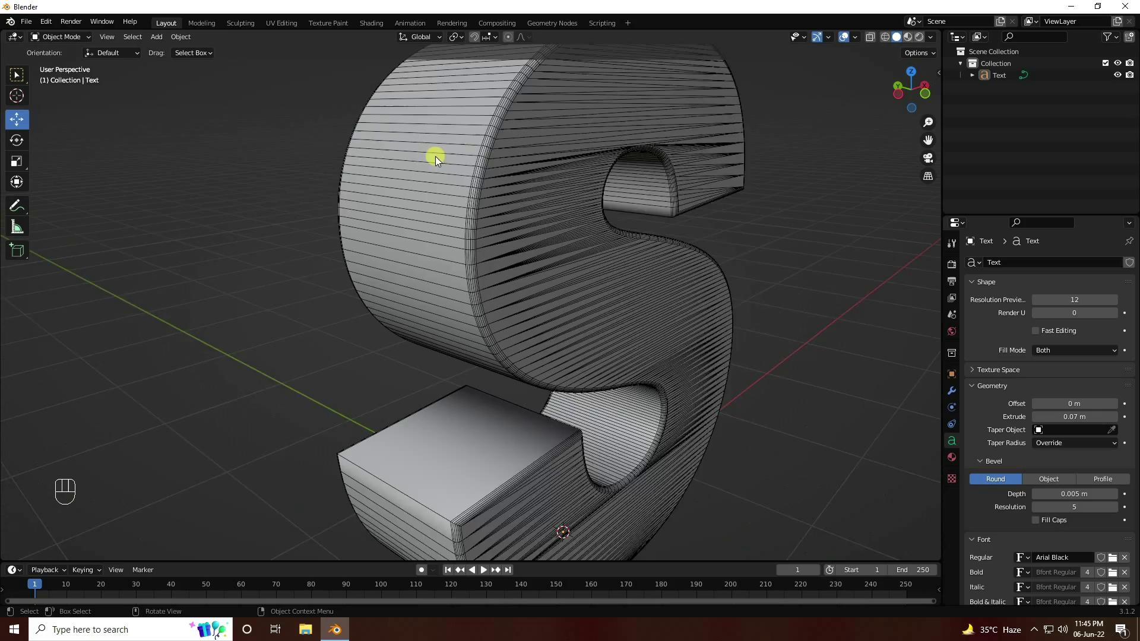
pyautogui.moveTo(520, 292); pyautogui.dragTo(525, 285)
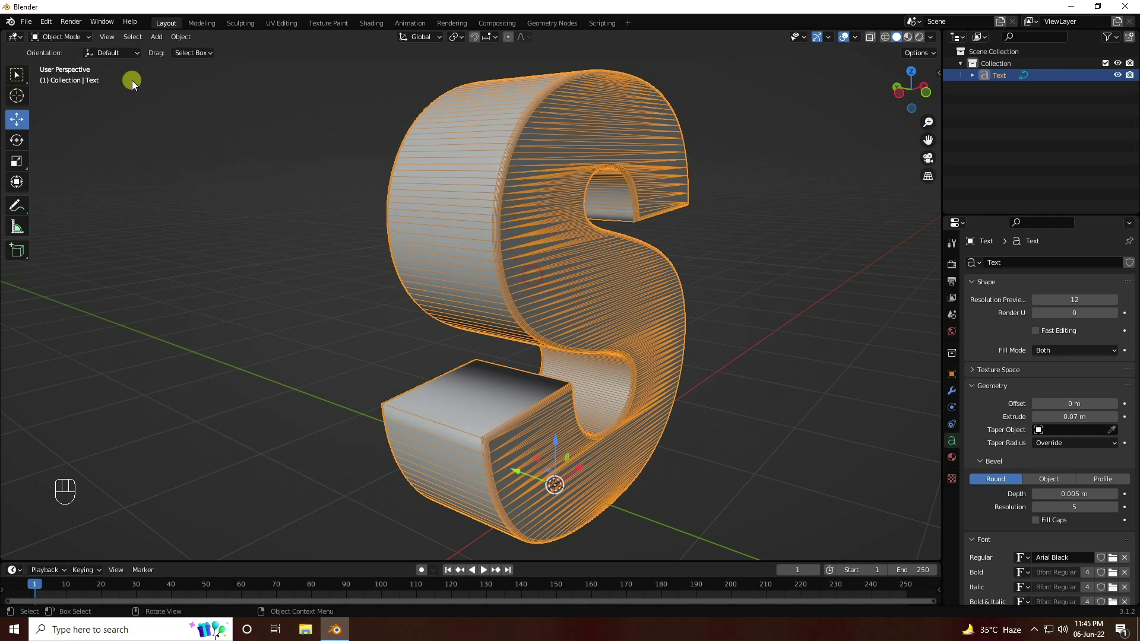
pyautogui.moveTo(182, 45); pyautogui.dragTo(320, 378)
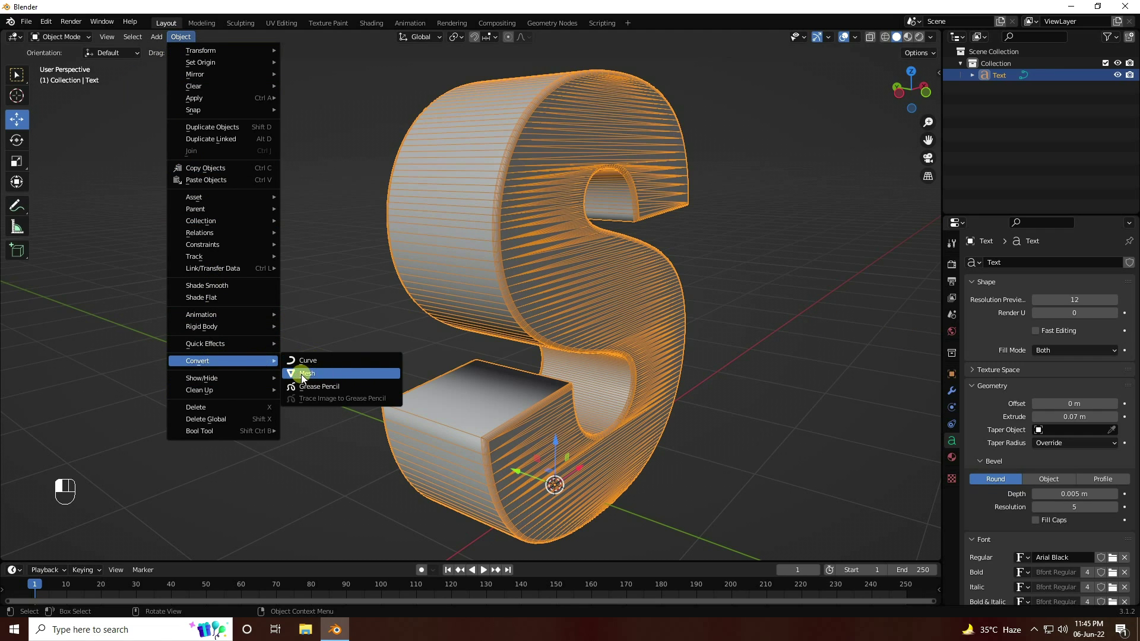
# Convert the letter to a mesh and add a Remesh modifier in Smooth mode at octree depth 9
pyautogui.click(318, 379)
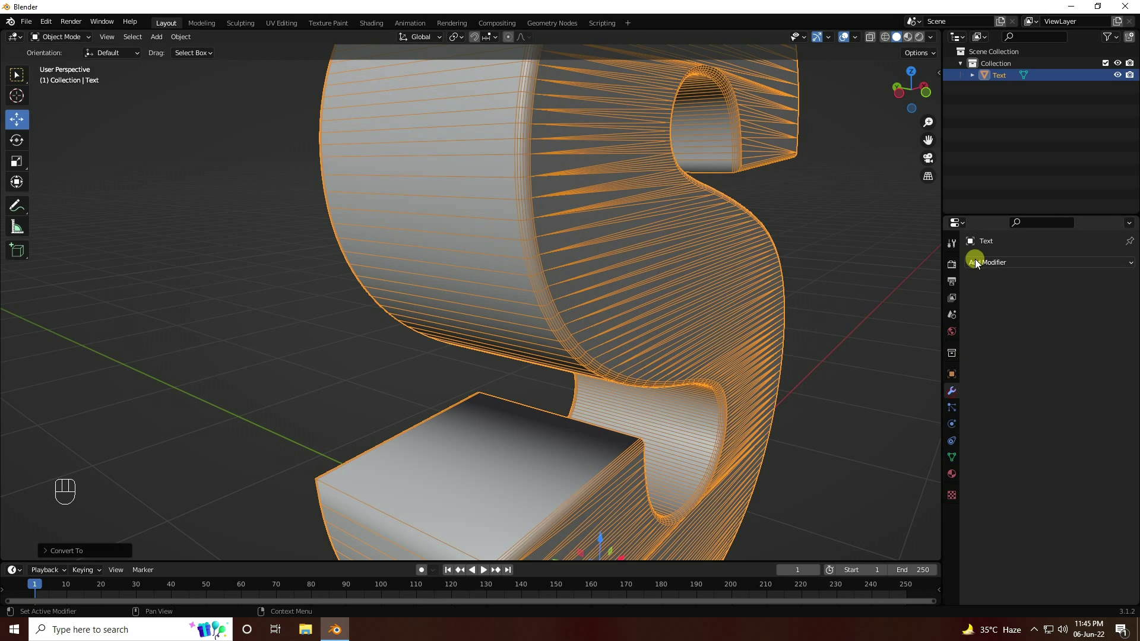
pyautogui.moveTo(986, 269); pyautogui.dragTo(906, 435)
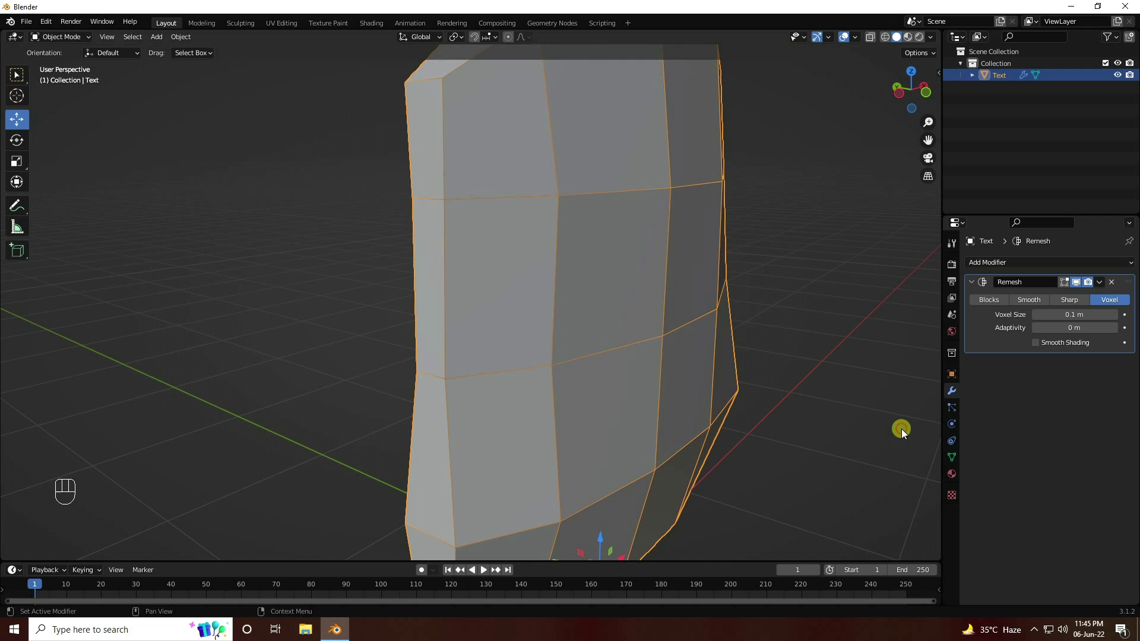
pyautogui.click(1028, 305)
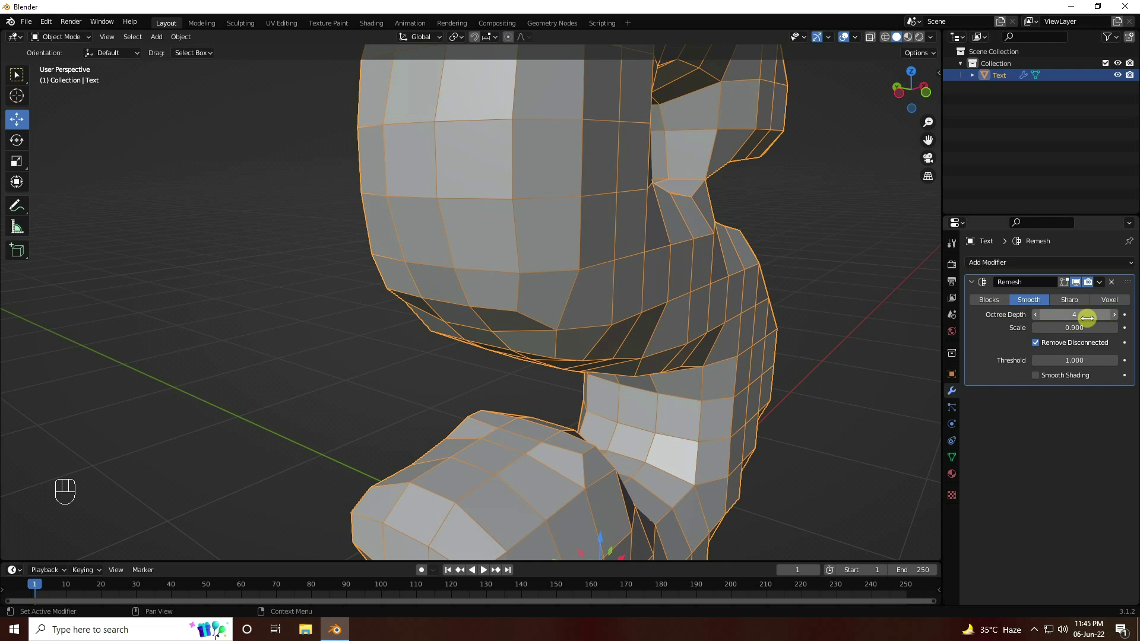
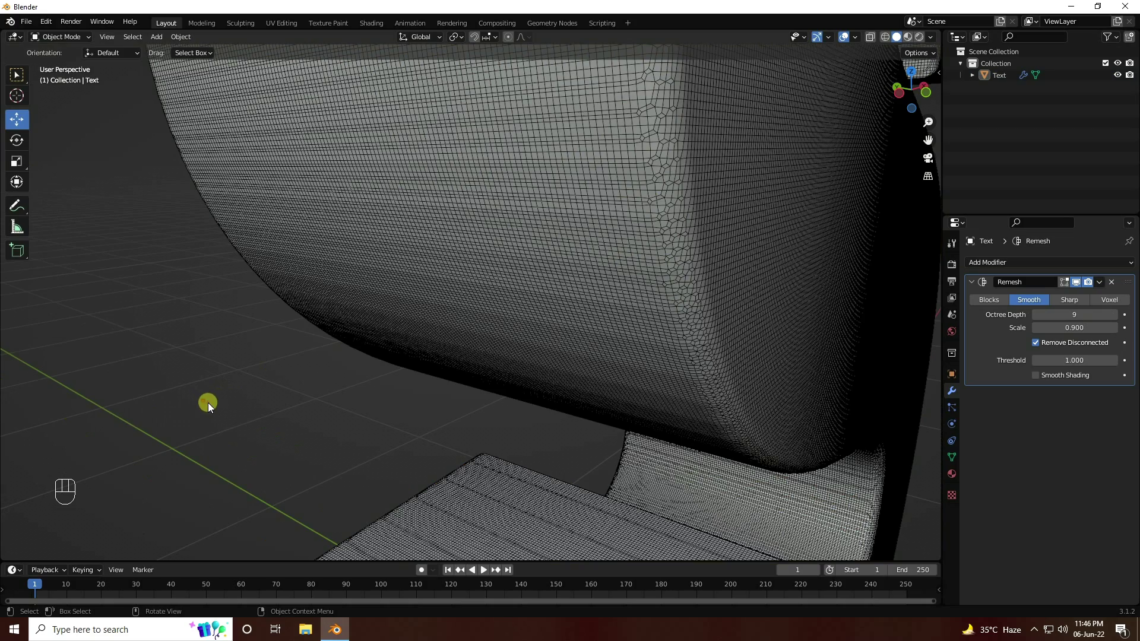
# Zoom in on the remeshed surface to inspect the dense quad grid
pyautogui.moveTo(688, 162); pyautogui.dragTo(631, 283)
pyautogui.moveTo(631, 283); pyautogui.dragTo(491, 304)
pyautogui.moveTo(420, 297); pyautogui.dragTo(452, 302)
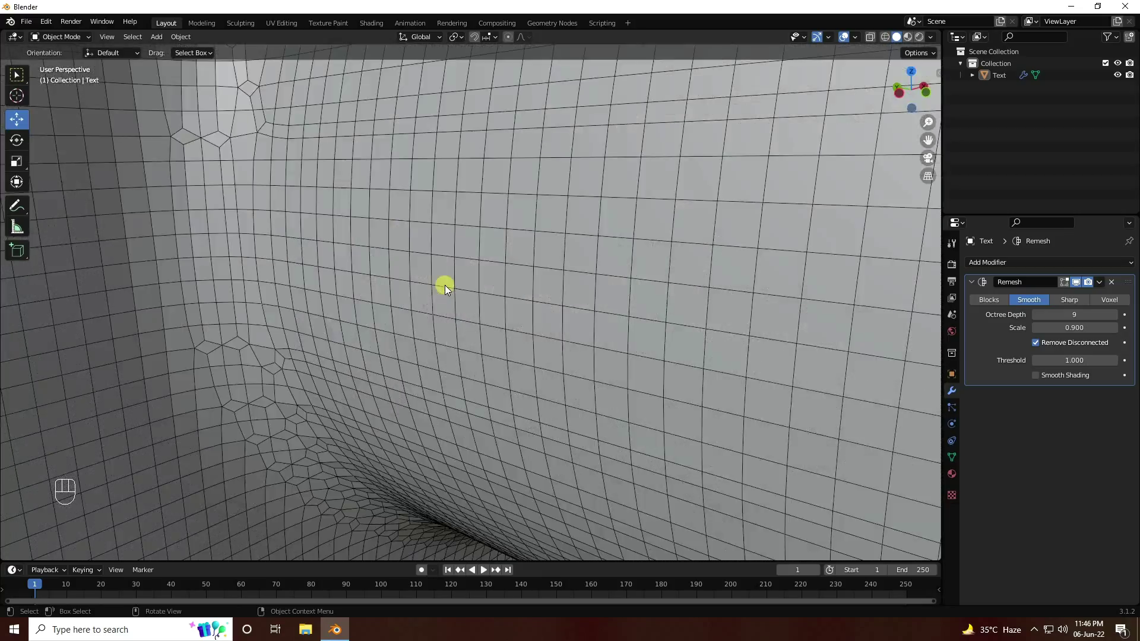
pyautogui.click(462, 319)
pyautogui.middleClick(457, 315)
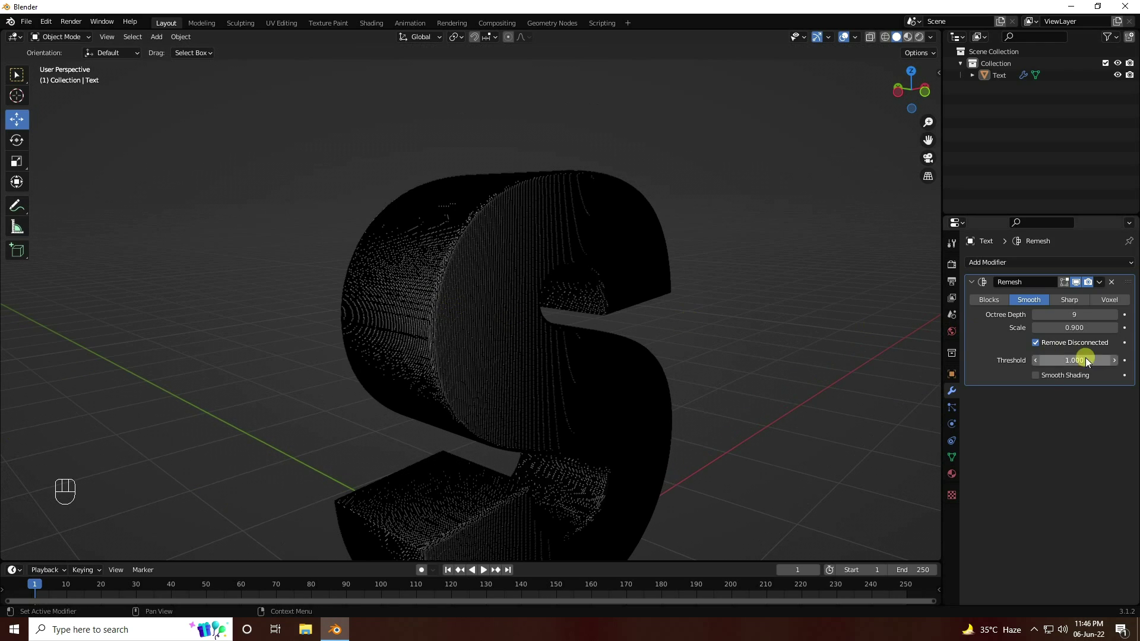
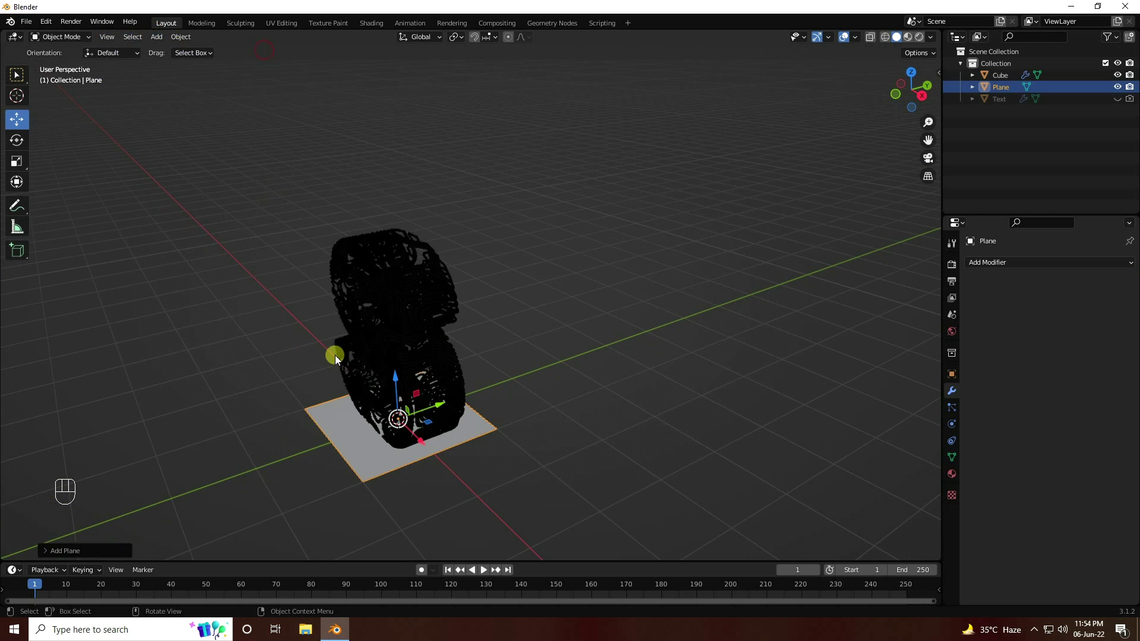
# Scale the plane up twice to make a large floor
pyautogui.press('s')
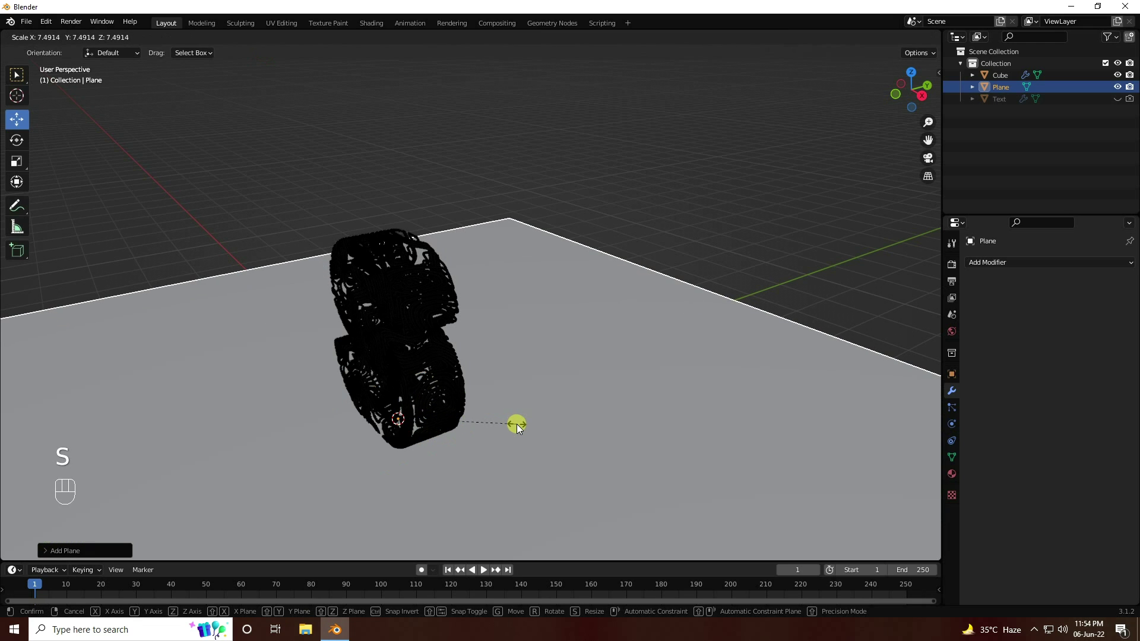
pyautogui.click(555, 430)
pyautogui.press('s')
pyautogui.click(449, 363)
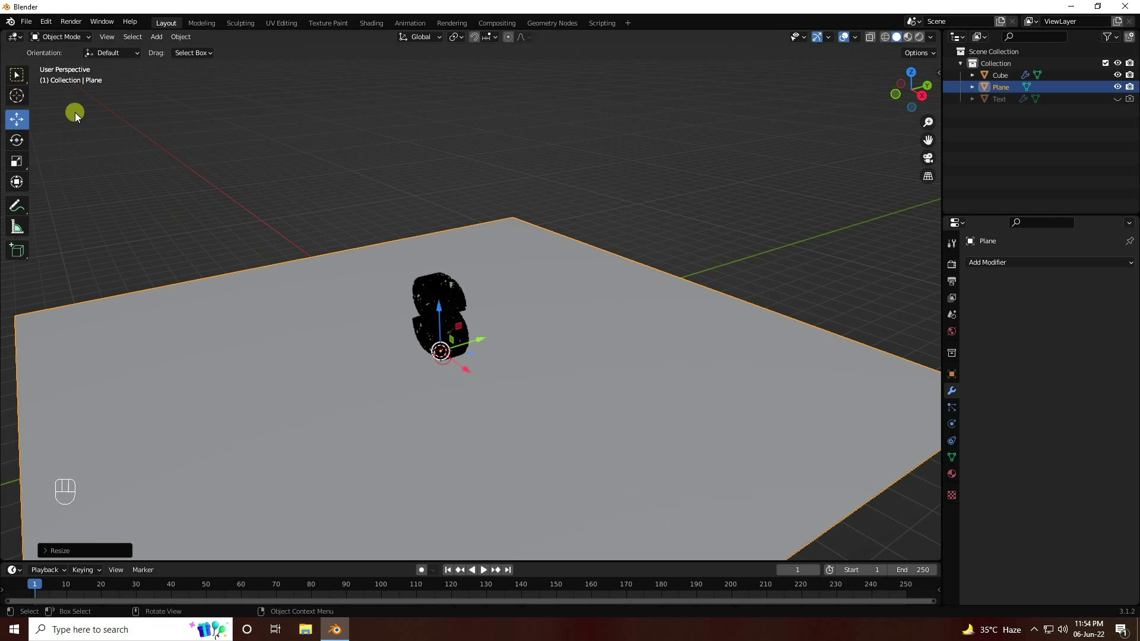
# In Edit Mode, select the plane's far edge and extrude it upward into a wall
pyautogui.moveTo(74, 39); pyautogui.dragTo(113, 46)
pyautogui.click(116, 40)
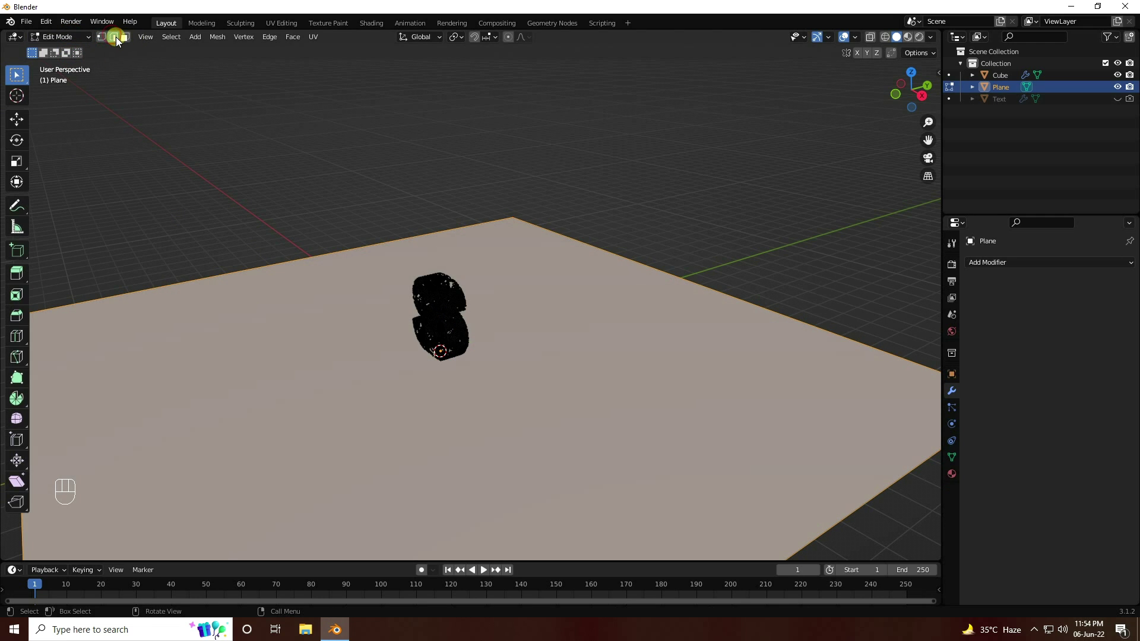
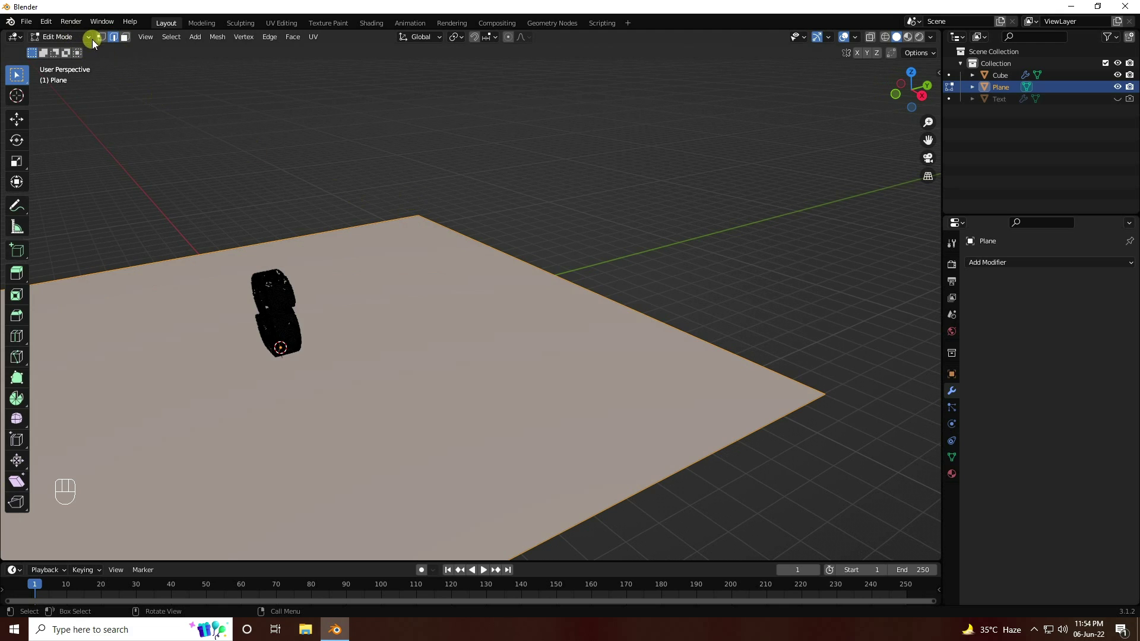
pyautogui.moveTo(116, 45); pyautogui.dragTo(122, 69)
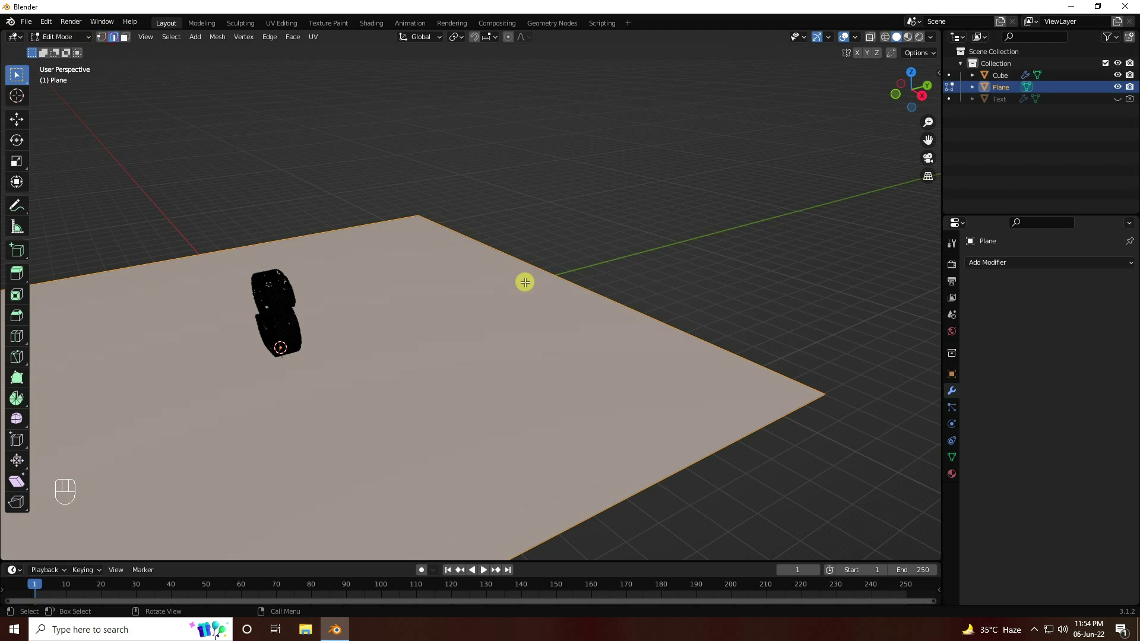
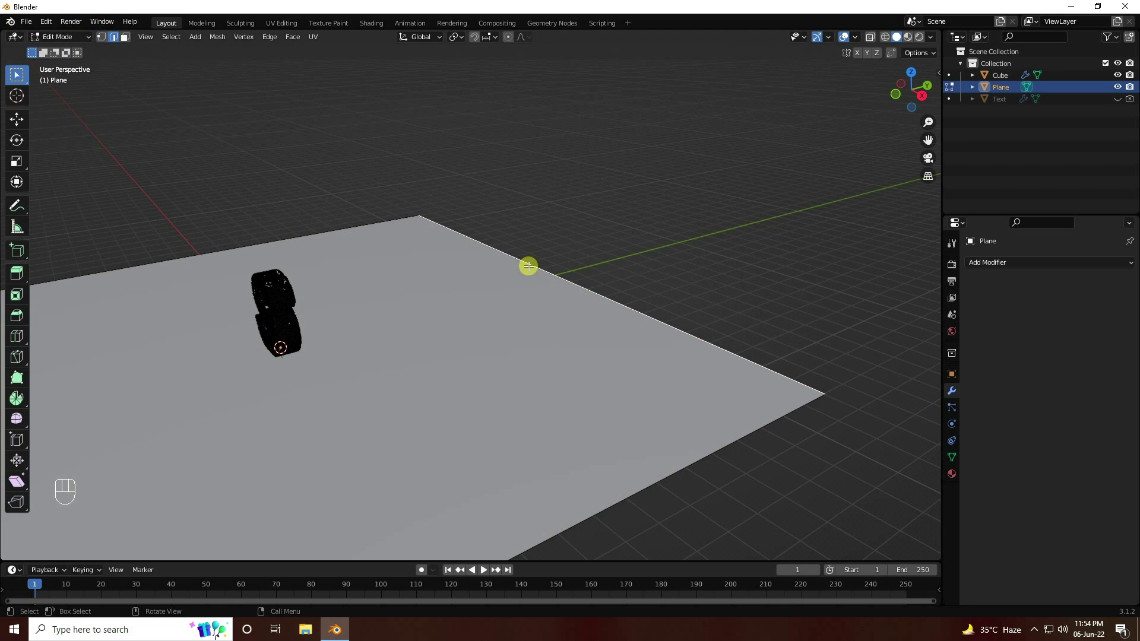
pyautogui.press('e')
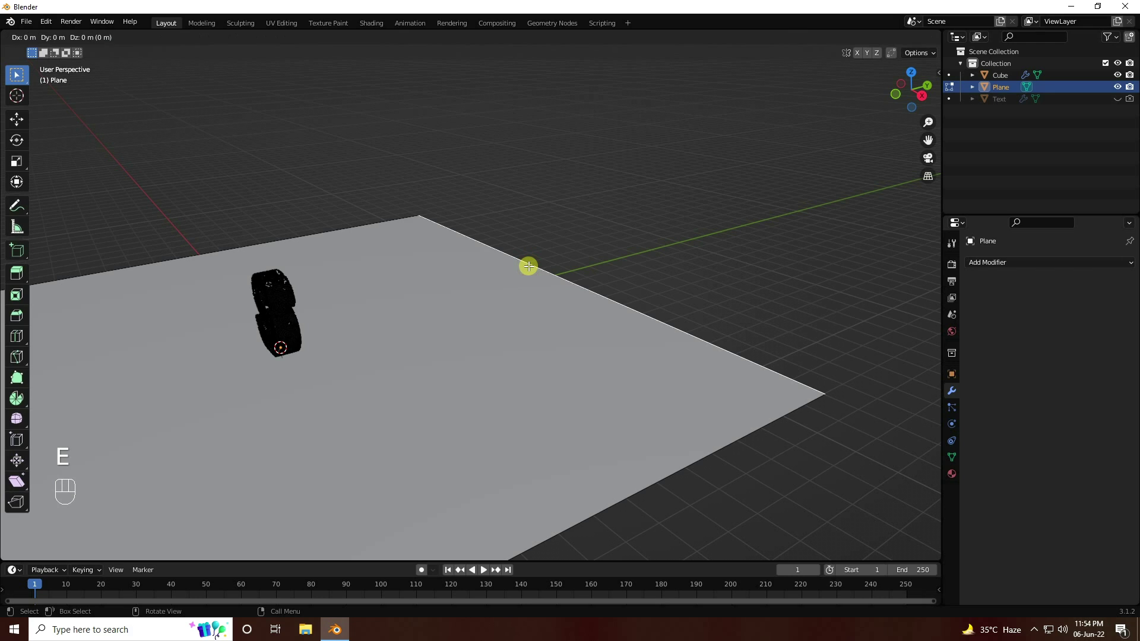
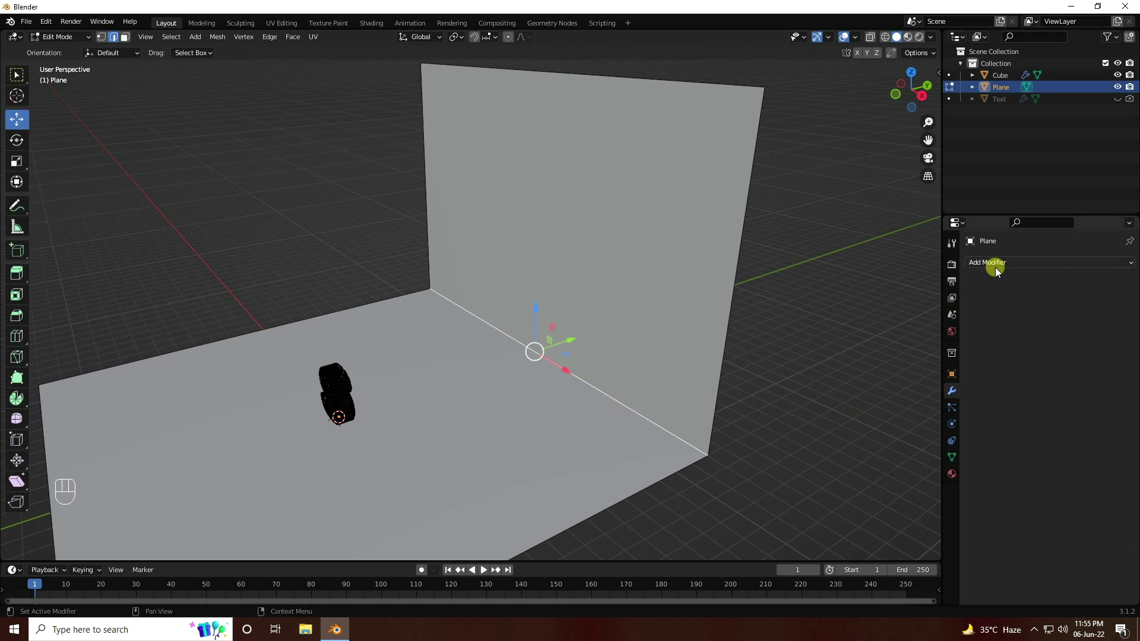
# Add a 0.2 m, 50-segment Bevel modifier to round the corner and return to Object Mode
pyautogui.click(1000, 269)
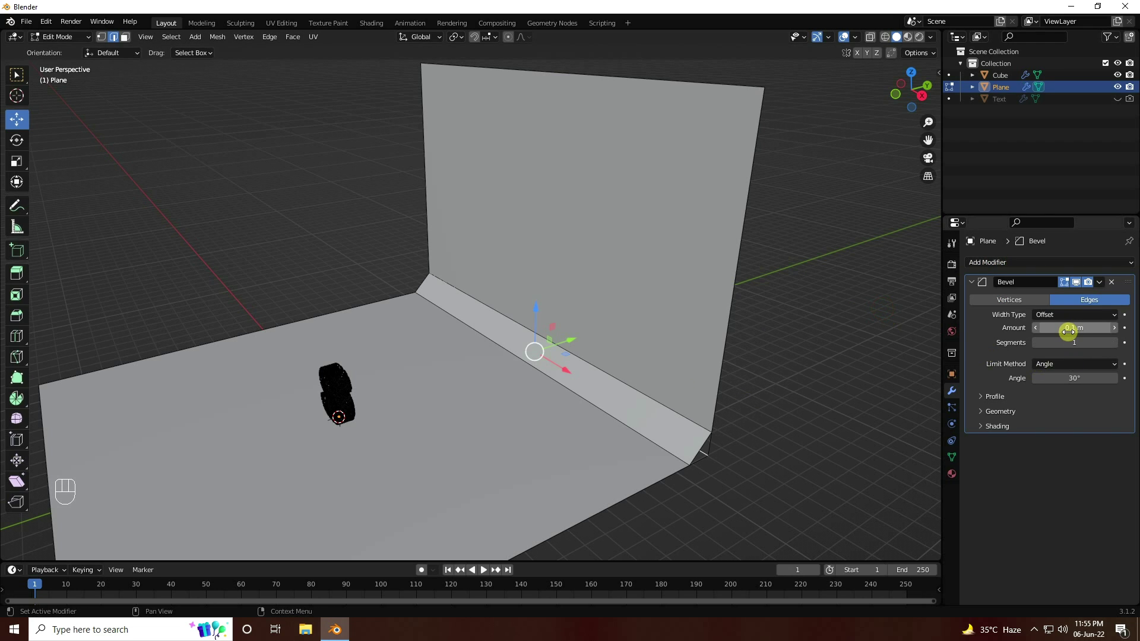
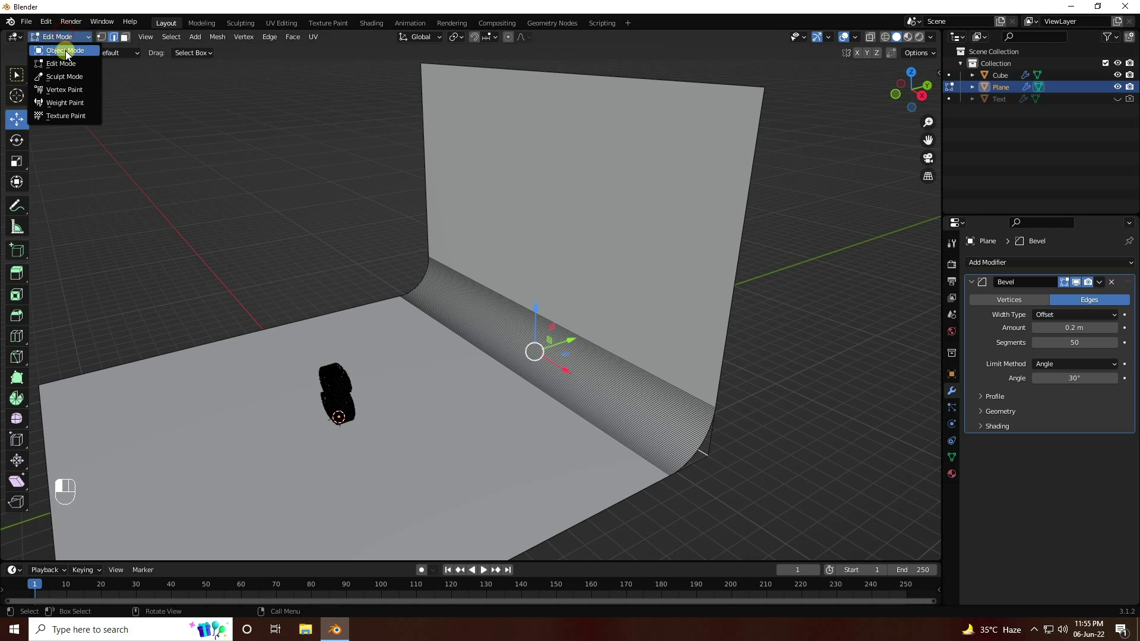
pyautogui.click(285, 243)
pyautogui.click(476, 387)
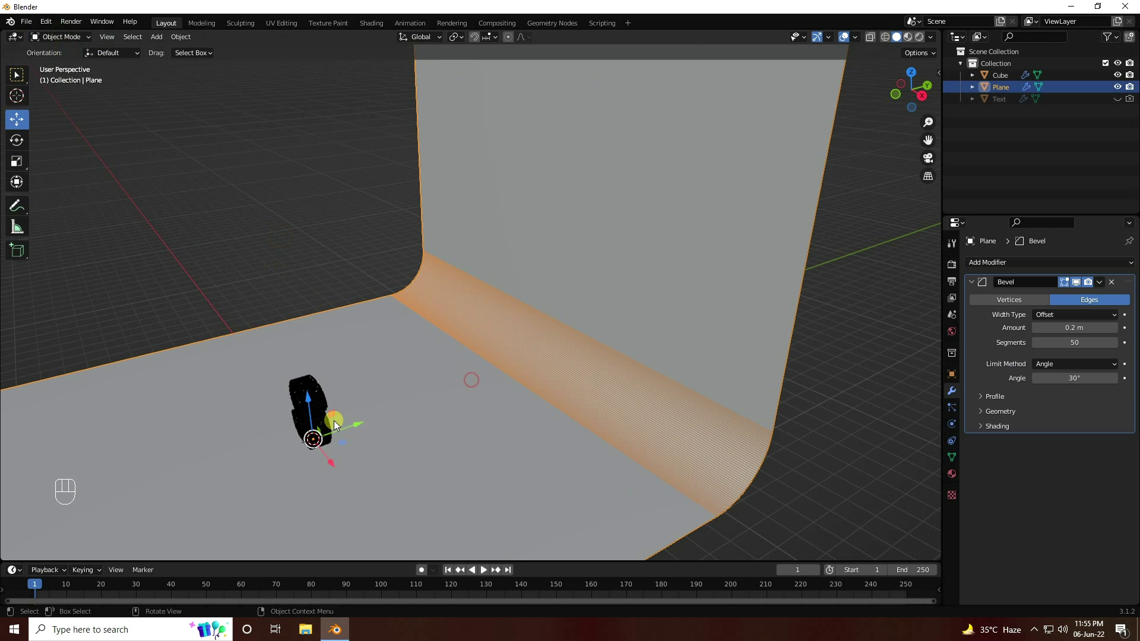
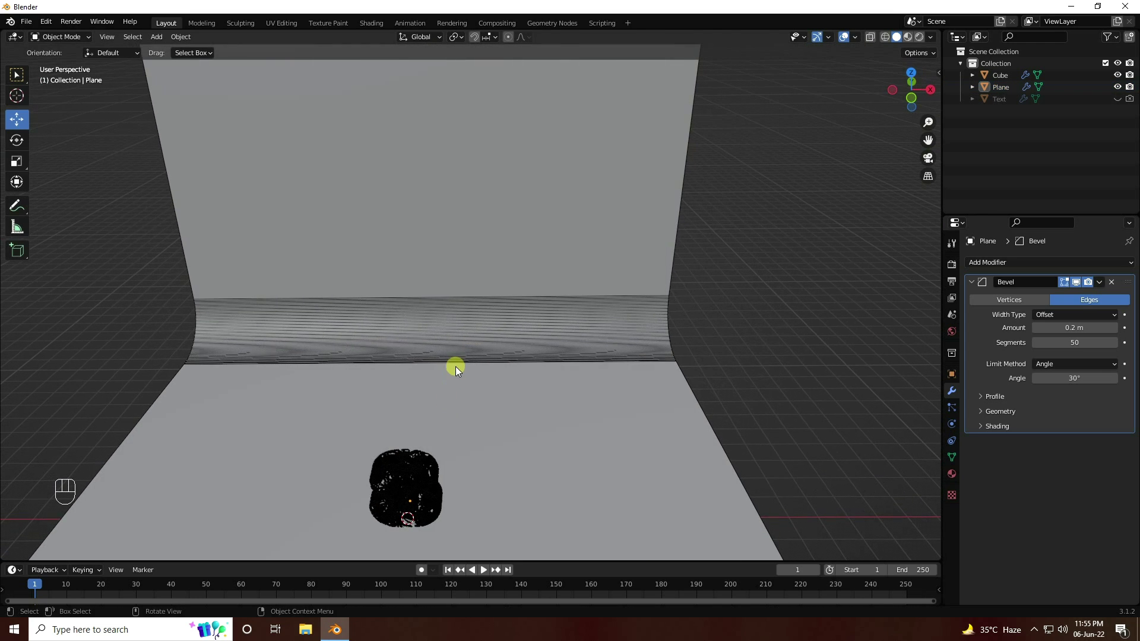
# Create a new material for the backdrop with black base colour and 0.8 roughness
pyautogui.click(960, 478)
pyautogui.click(998, 327)
pyautogui.moveTo(1000, 318); pyautogui.dragTo(1010, 362)
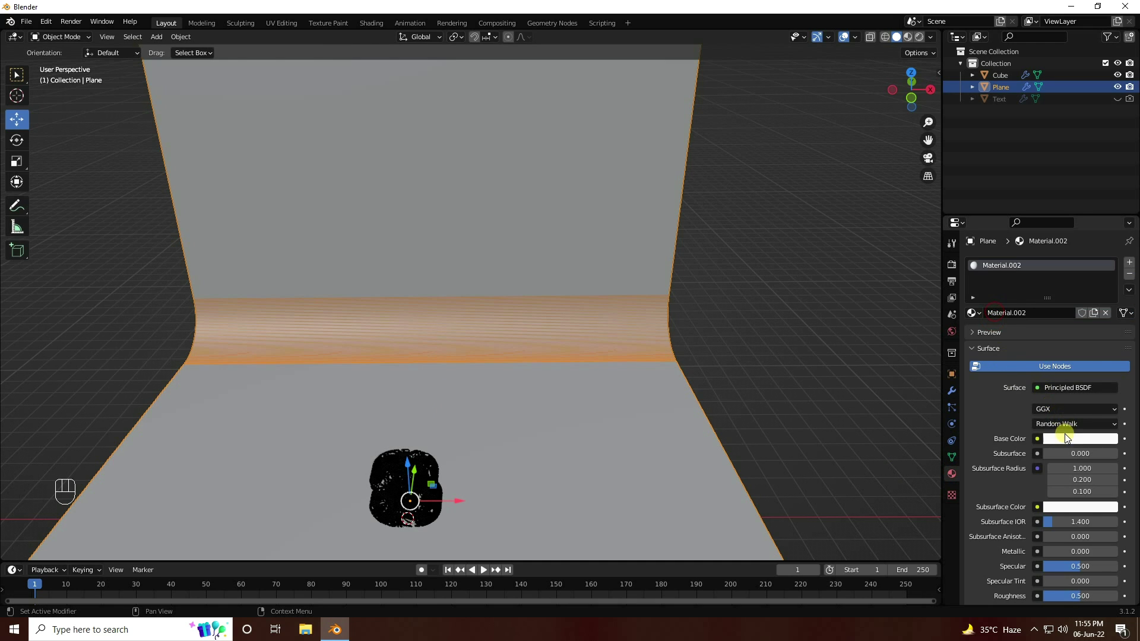
pyautogui.click(1068, 444)
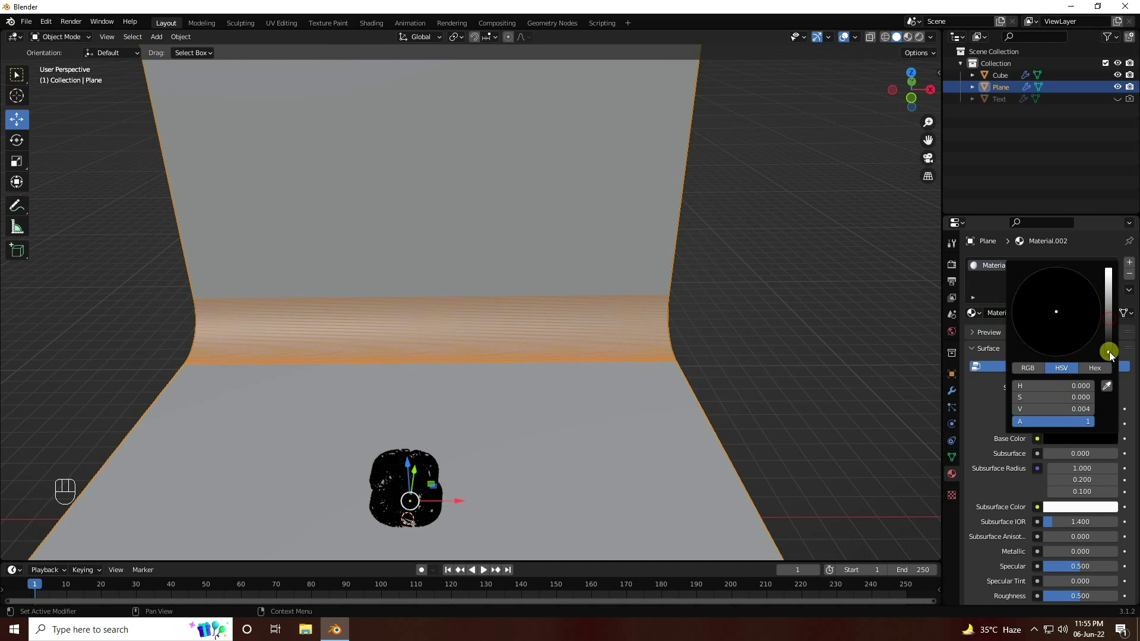
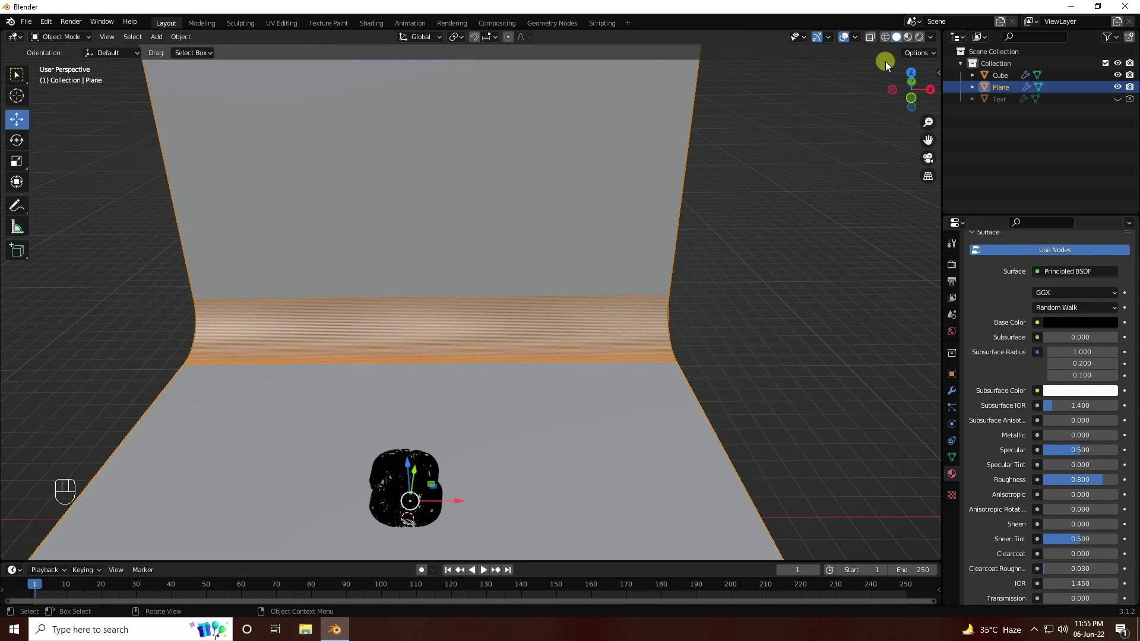
# Switch to Rendered shading and orbit around the backdrop and textured letter
pyautogui.click(841, 108)
pyautogui.click(712, 315)
pyautogui.moveTo(607, 440); pyautogui.dragTo(690, 353)
pyautogui.moveTo(812, 123); pyautogui.dragTo(686, 273)
pyautogui.click(670, 273)
pyautogui.moveTo(643, 398); pyautogui.dragTo(685, 301)
pyautogui.click(685, 301)
pyautogui.moveTo(683, 342); pyautogui.dragTo(657, 351)
pyautogui.click(657, 351)
pyautogui.moveTo(413, 347); pyautogui.dragTo(442, 342)
pyautogui.click(441, 342)
pyautogui.middleClick(441, 342)
pyautogui.moveTo(407, 370); pyautogui.dragTo(433, 353)
pyautogui.click(701, 285)
pyautogui.moveTo(661, 311); pyautogui.dragTo(640, 324)
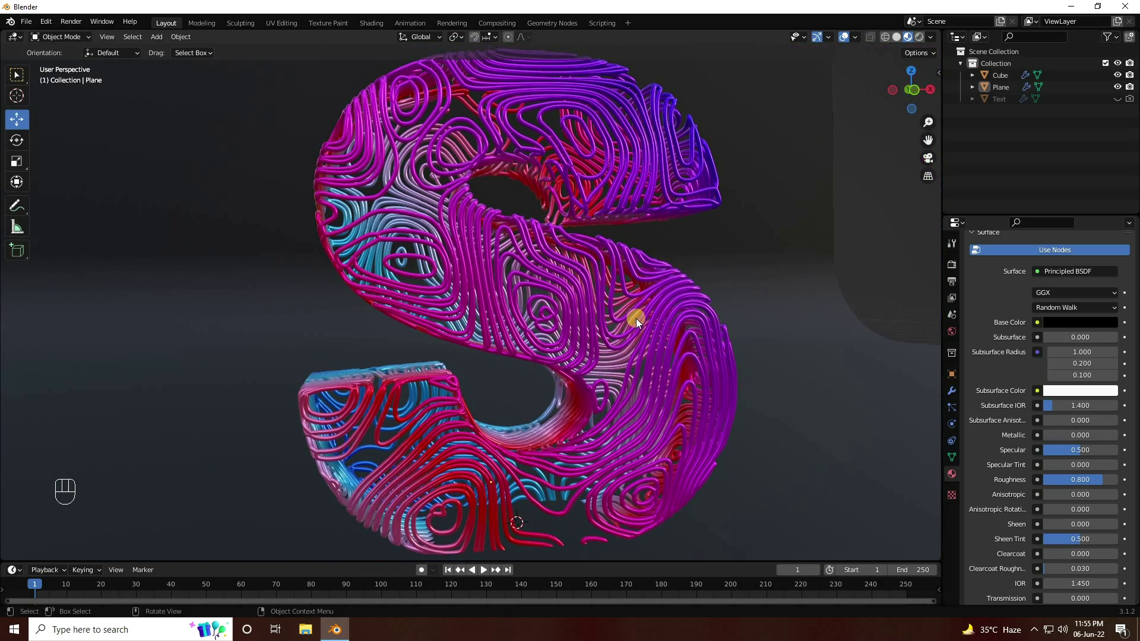
pyautogui.moveTo(568, 348); pyautogui.dragTo(554, 378)
pyautogui.click(553, 378)
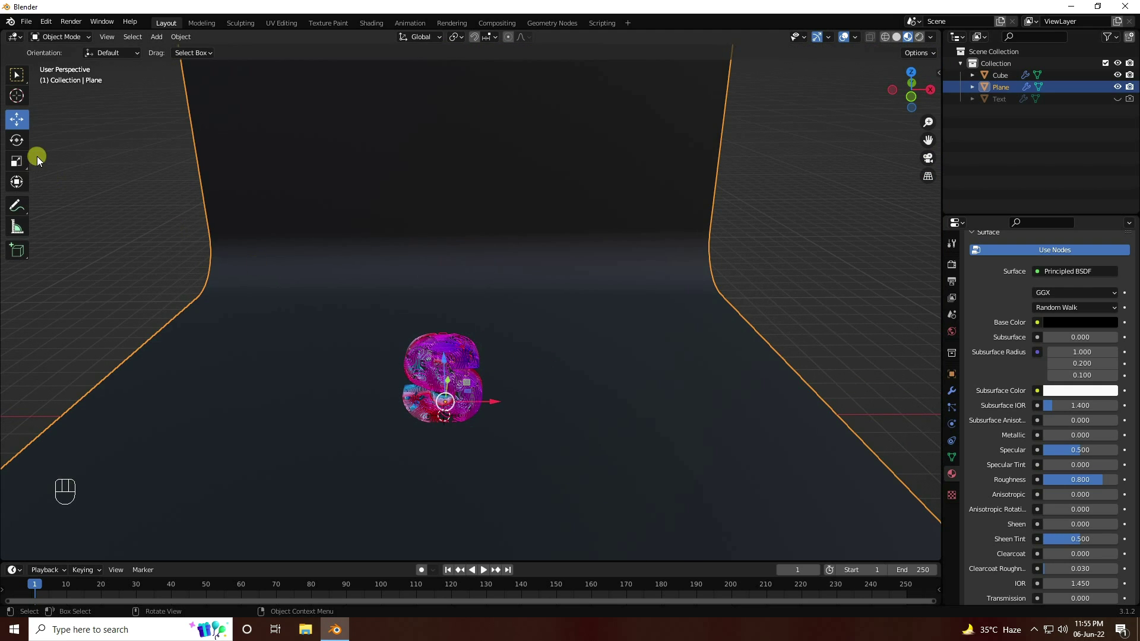
# Select the backdrop with the Scale tool active and move in closer to it
pyautogui.click(17, 174)
pyautogui.moveTo(497, 406); pyautogui.dragTo(537, 406)
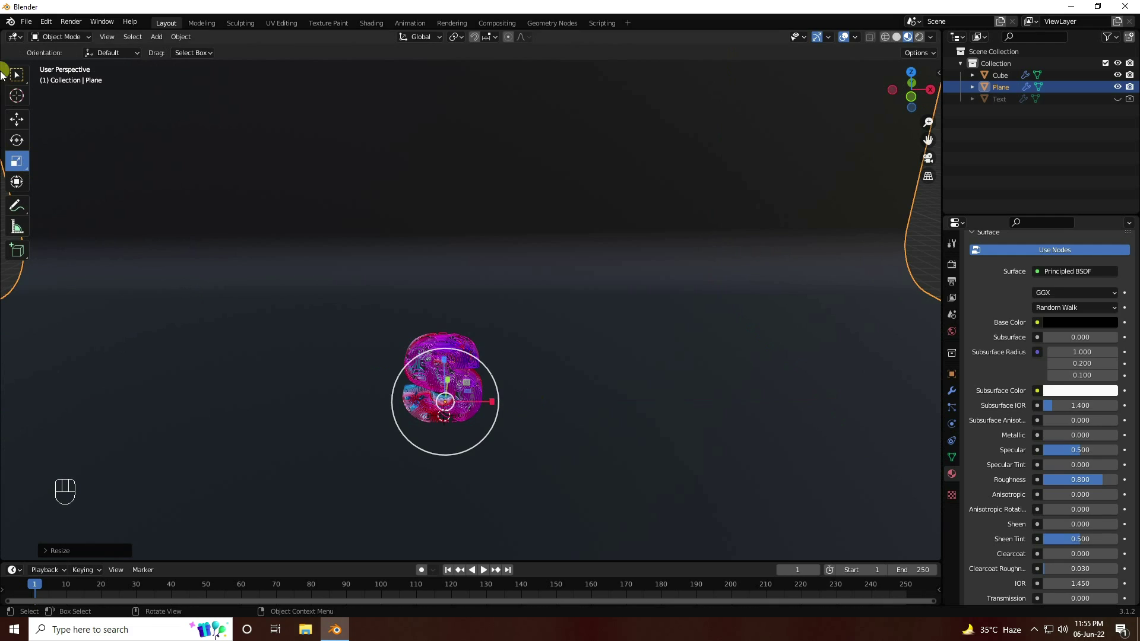
# Add a Point light from Add > Light for the cyan 500 W, 2 m radius lamp
pyautogui.click(22, 120)
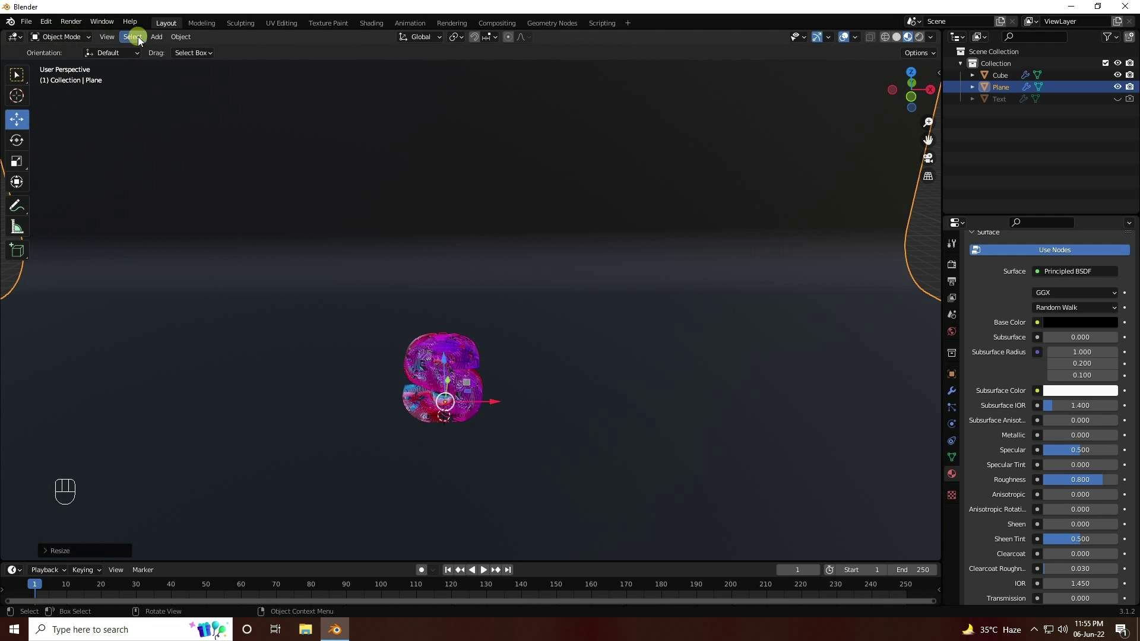
pyautogui.moveTo(160, 40); pyautogui.dragTo(190, 192)
pyautogui.moveTo(190, 193); pyautogui.dragTo(281, 228)
pyautogui.moveTo(281, 228); pyautogui.dragTo(284, 243)
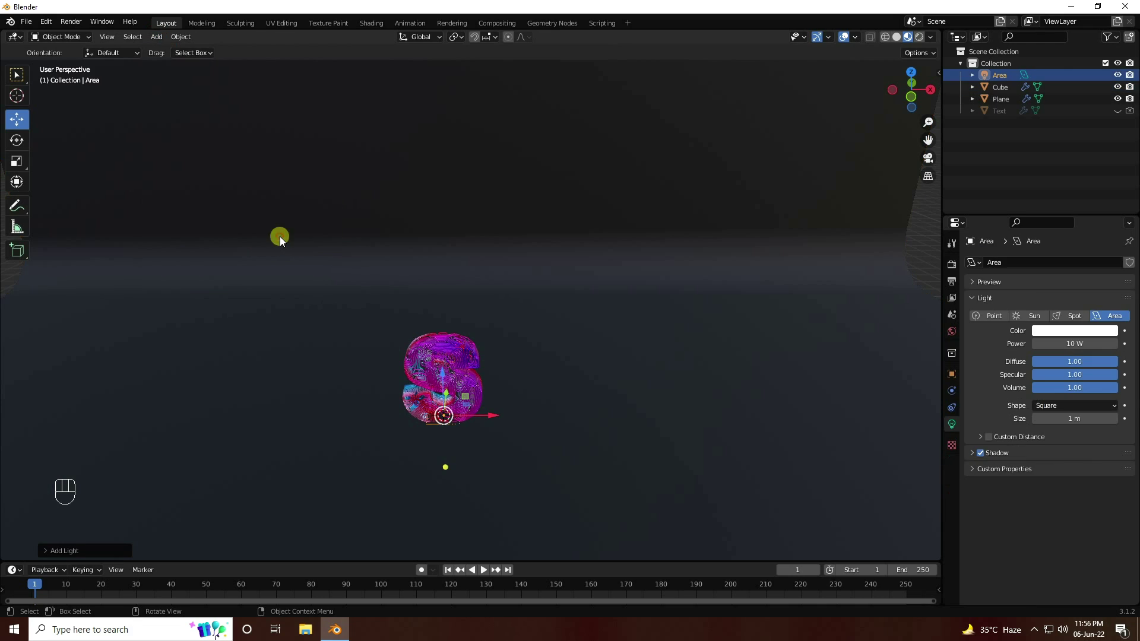
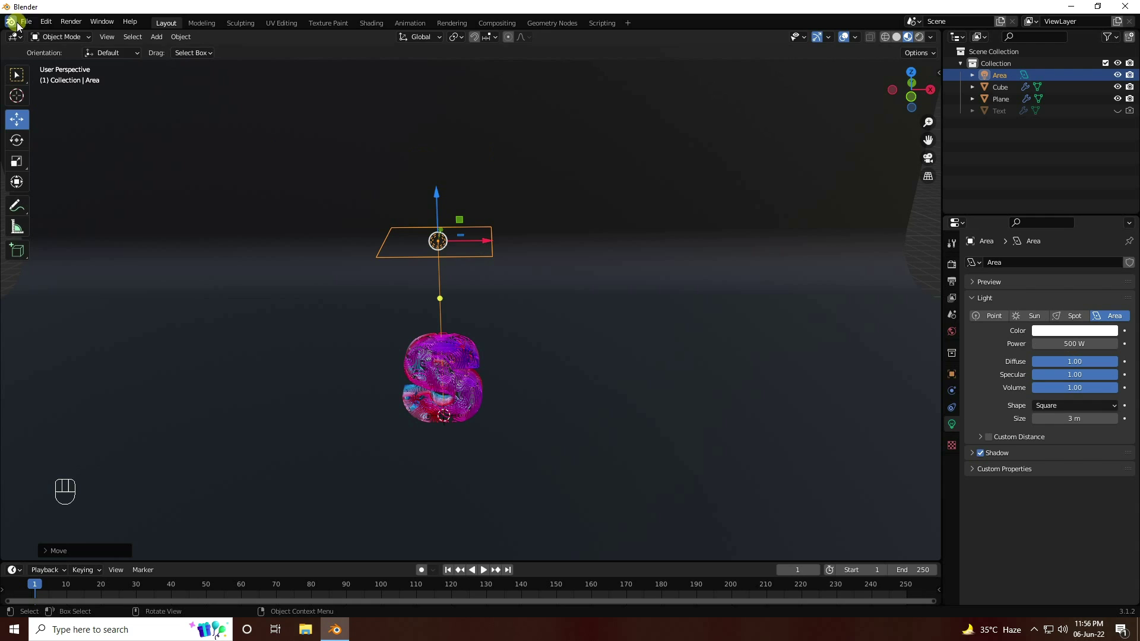
pyautogui.moveTo(164, 42); pyautogui.dragTo(283, 202)
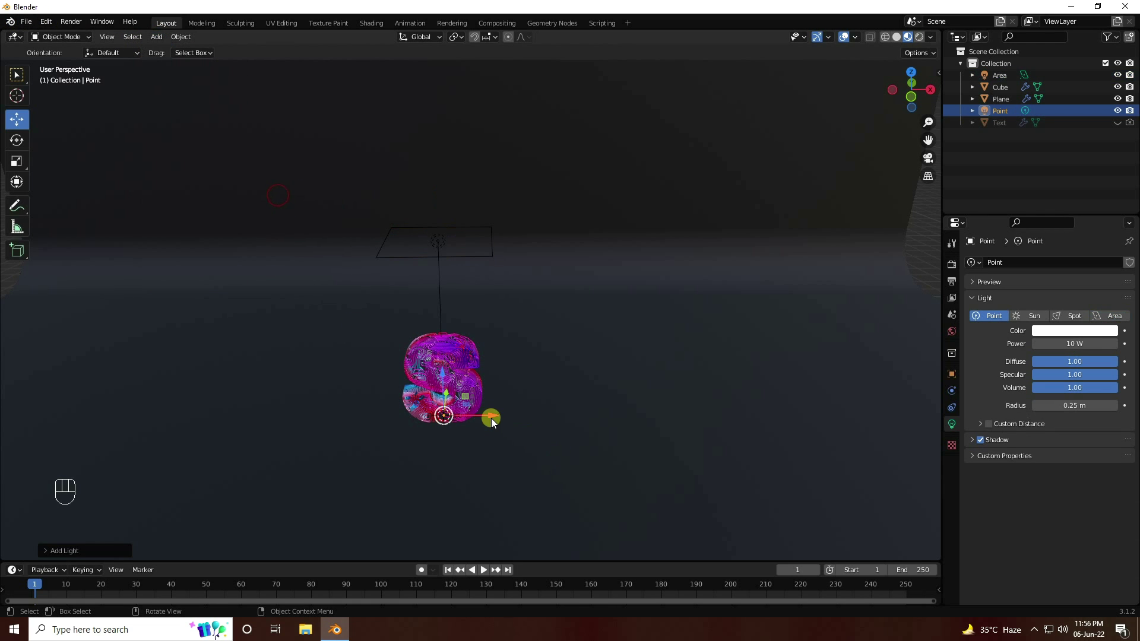
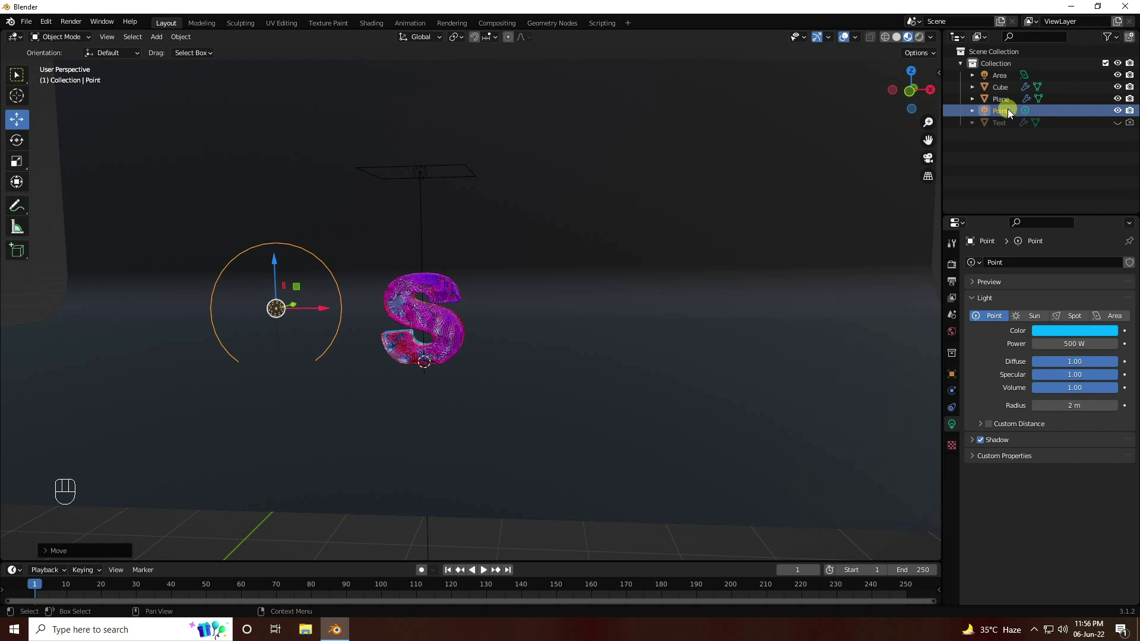
# Copy-paste the cyan point light and set Point.001's colour to red
pyautogui.click(1010, 115)
pyautogui.press('ctrl+c')
pyautogui.press('ctrl+v')
pyautogui.click(329, 310)
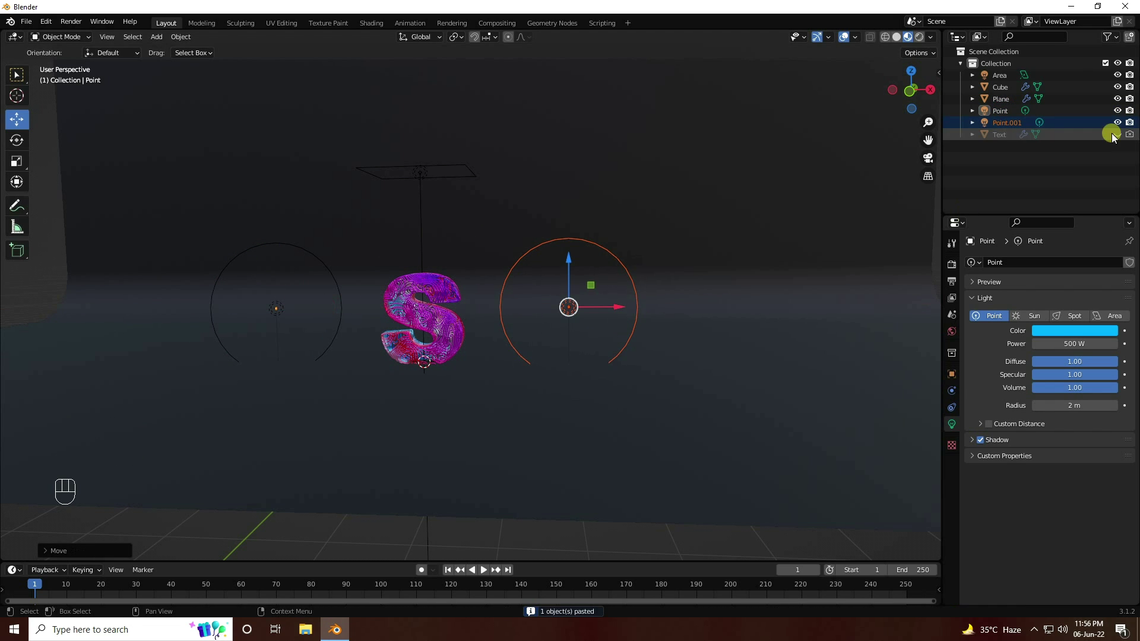
pyautogui.moveTo(998, 128); pyautogui.dragTo(1004, 140)
pyautogui.click(1068, 342)
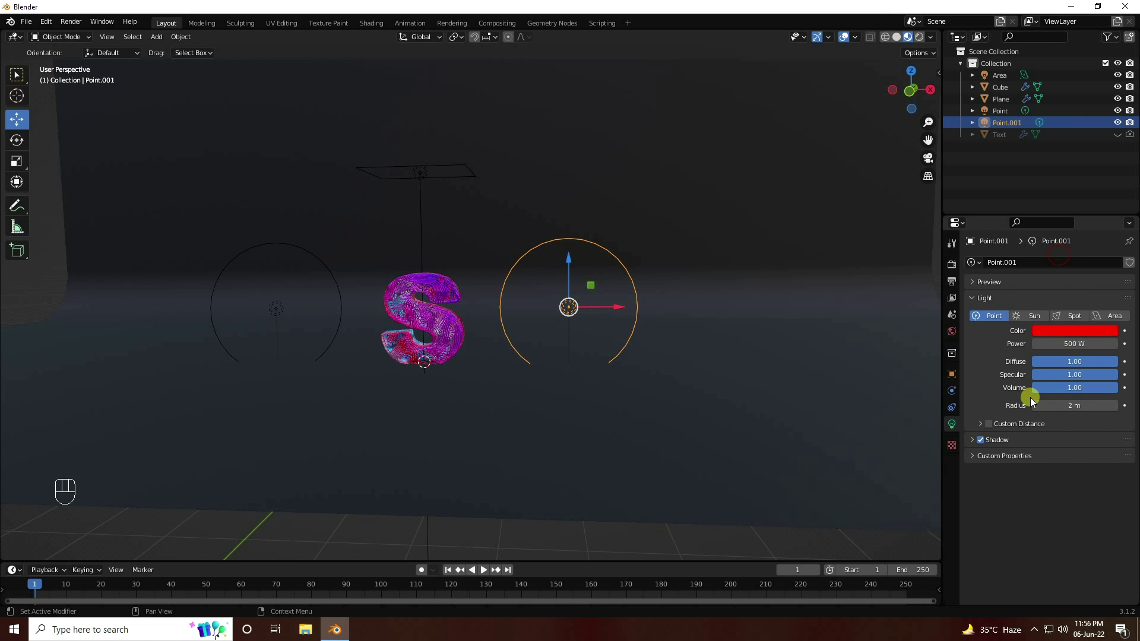
# Orbit to view the scene with both coloured lights from a new angle
pyautogui.moveTo(593, 366); pyautogui.dragTo(551, 355)
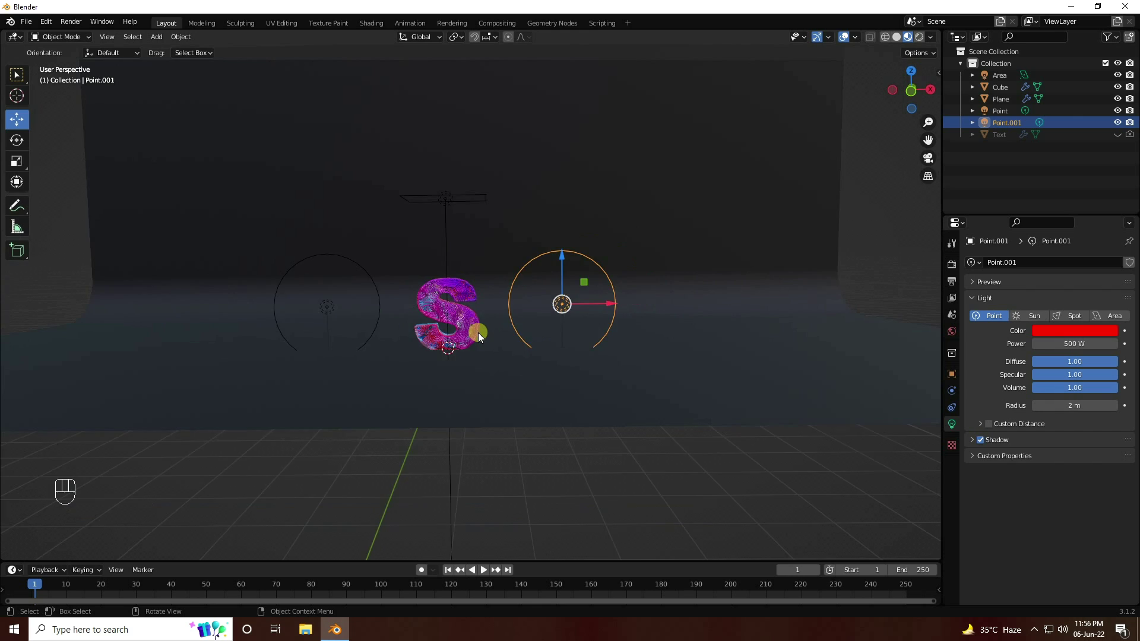
pyautogui.middleClick(497, 336)
# Add a camera to the scene and look through it
pyautogui.click(507, 338)
pyautogui.moveTo(172, 84); pyautogui.dragTo(201, 230)
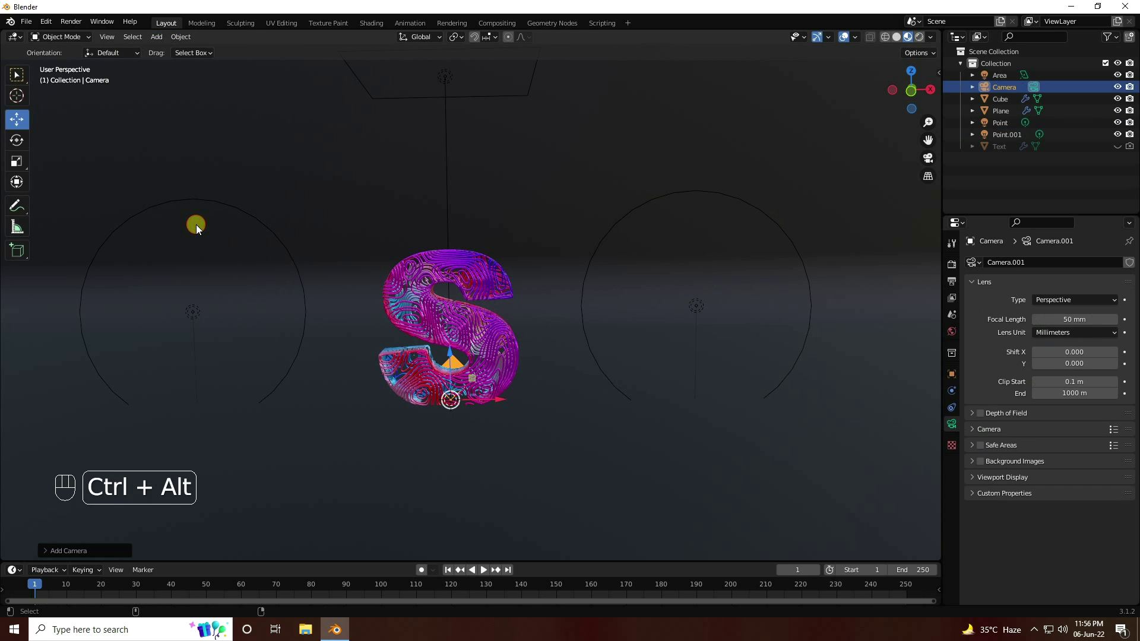
pyautogui.press('ctrl+alt+KP_0')
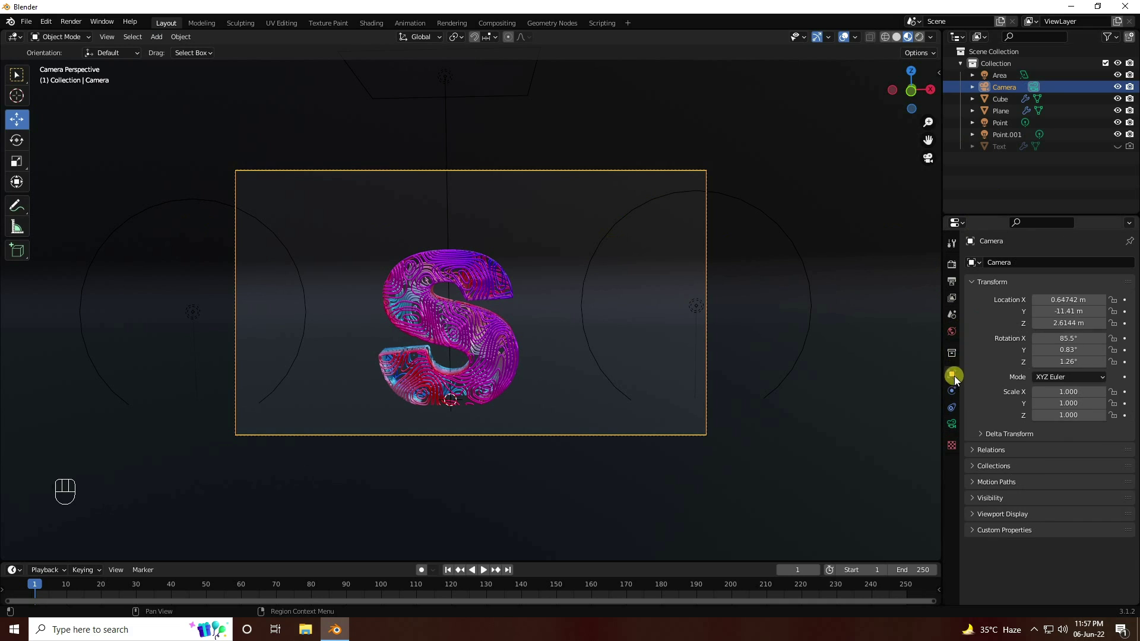
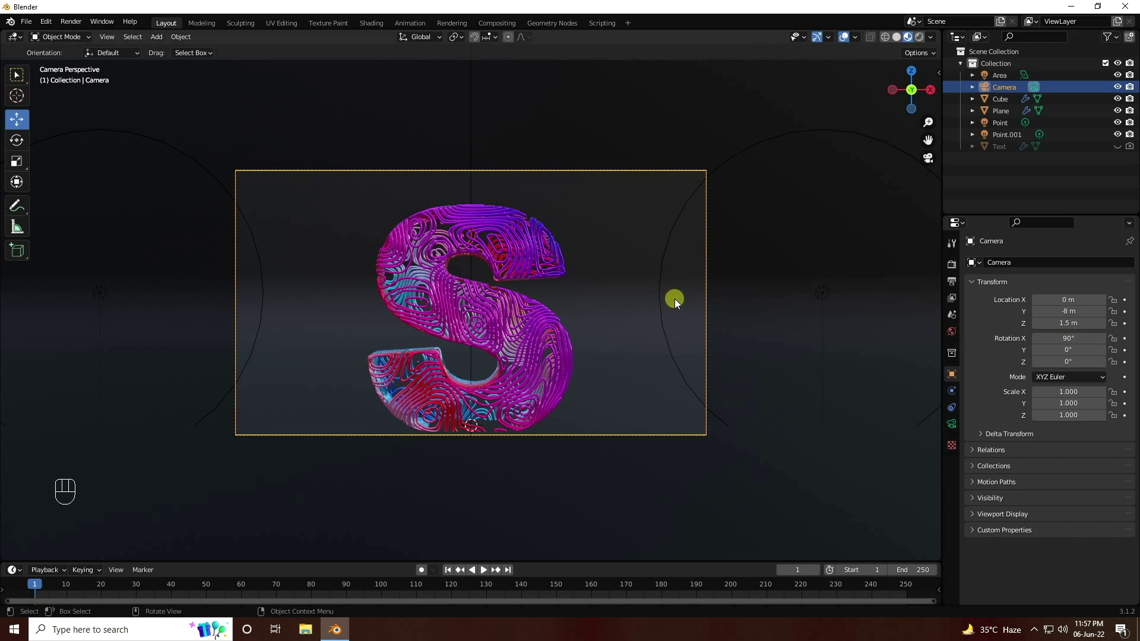
# Lower the backdrop plane slightly in front view, then return to the camera view and select the camera
pyautogui.press('KP_1')
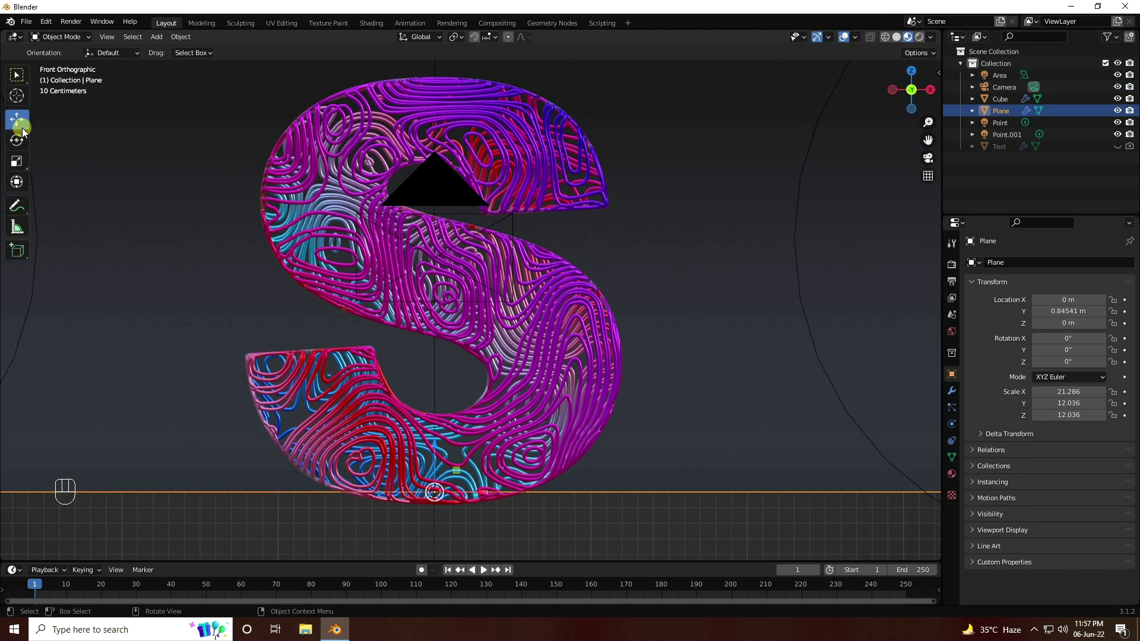
pyautogui.moveTo(437, 451); pyautogui.dragTo(440, 463)
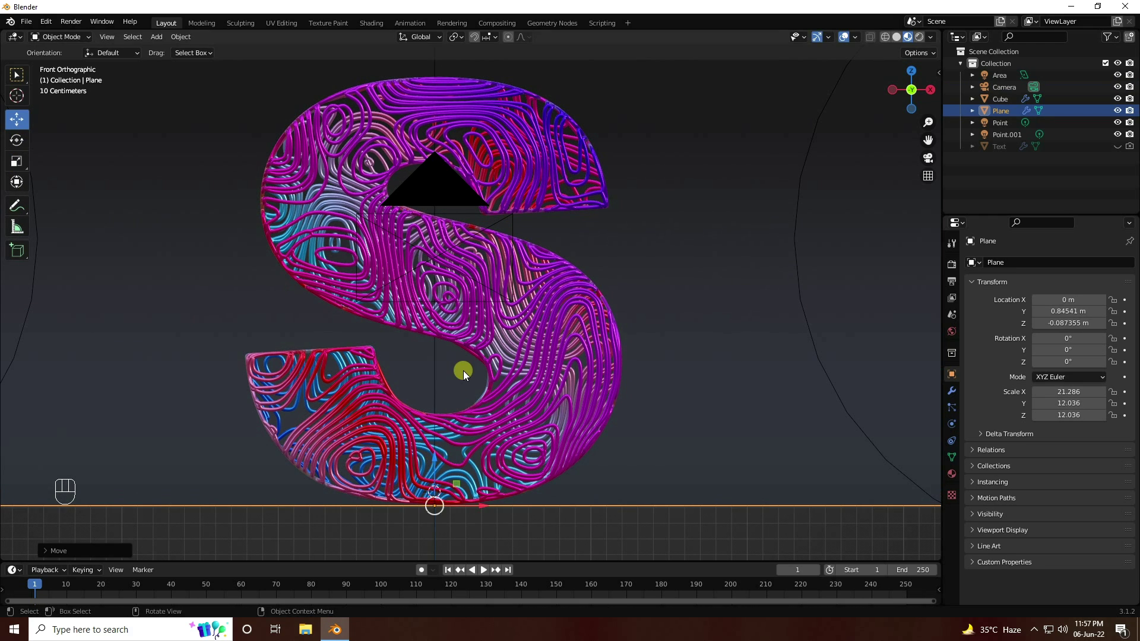
pyautogui.middleClick(468, 377)
pyautogui.press('KP_0')
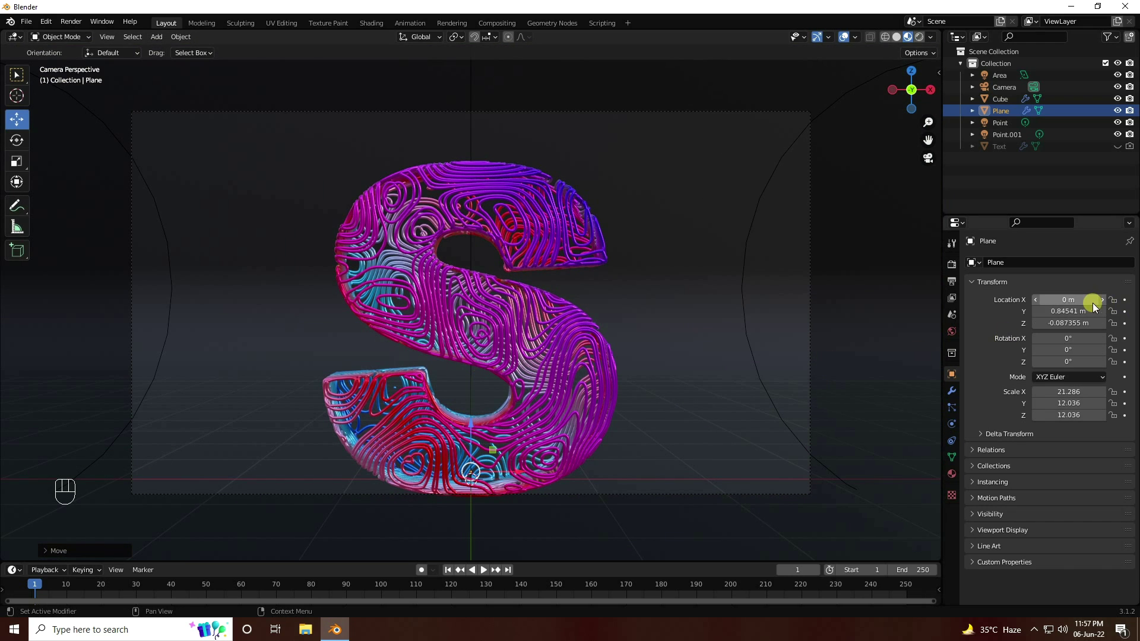
pyautogui.click(1008, 95)
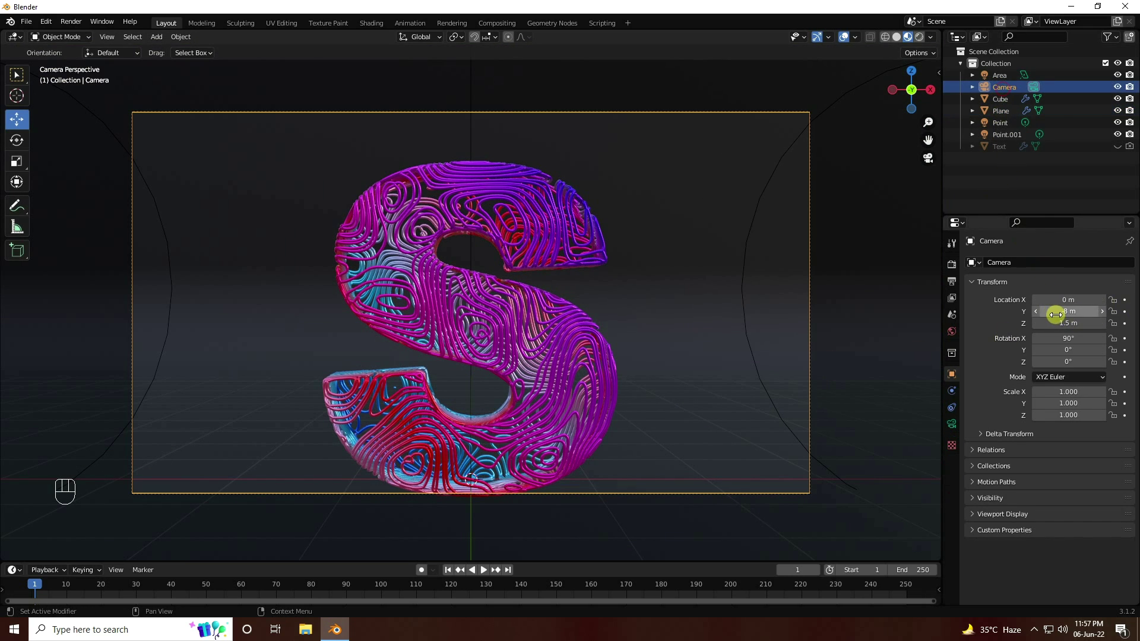
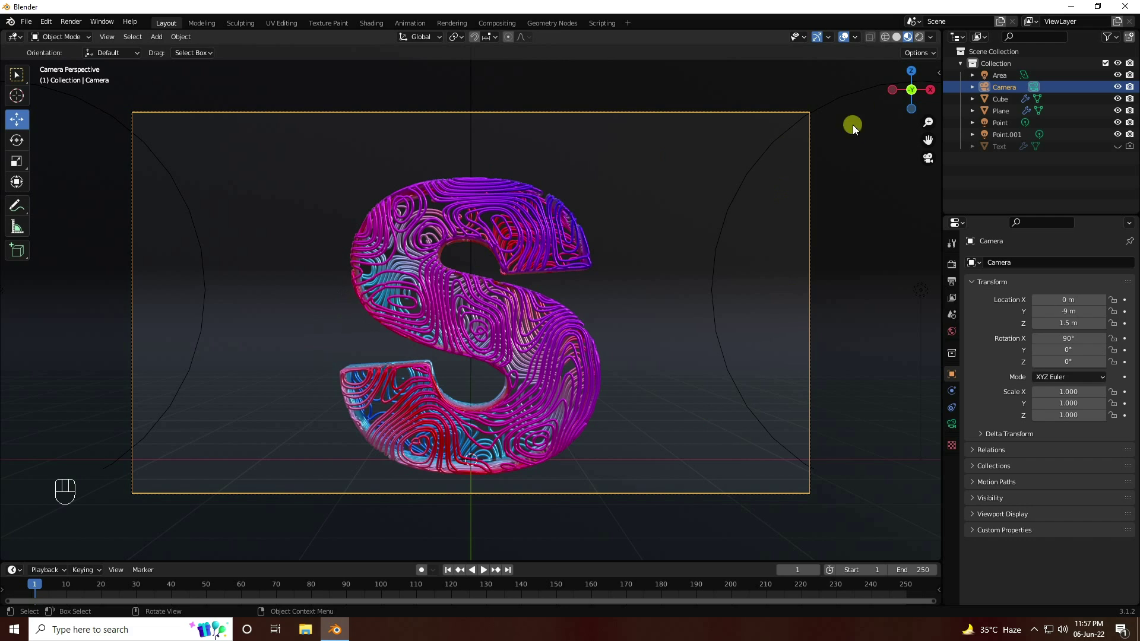
# Switch rendering to Cycles on GPU Compute with 64 viewport and 256 render samples, and save the file
pyautogui.click(956, 270)
pyautogui.moveTo(1059, 268); pyautogui.dragTo(1050, 311)
pyautogui.moveTo(1057, 298); pyautogui.dragTo(1065, 325)
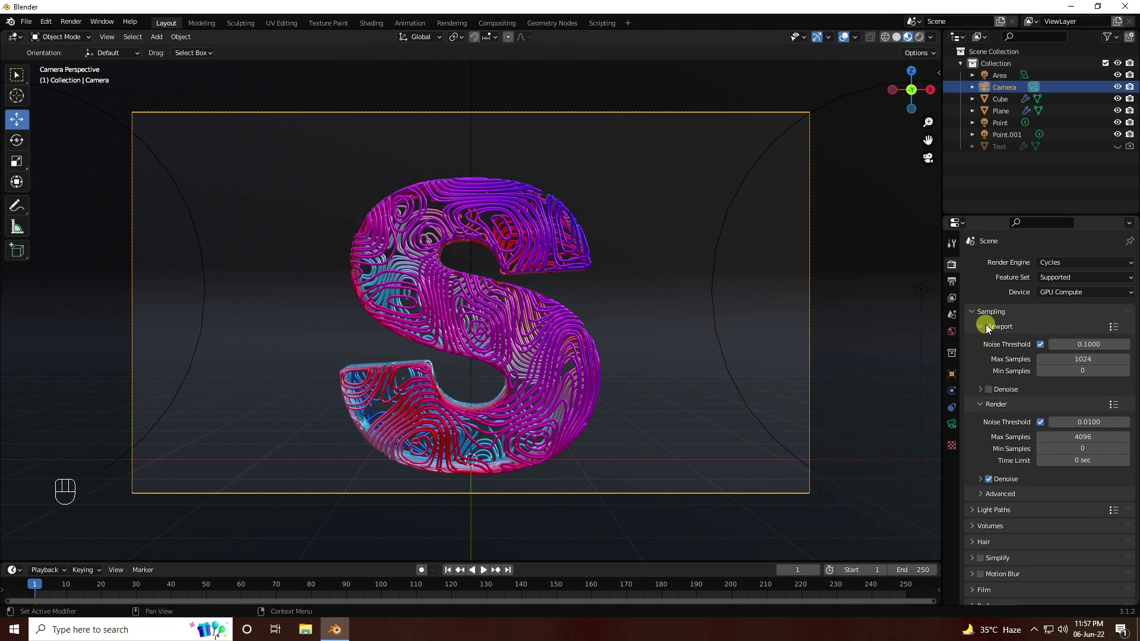
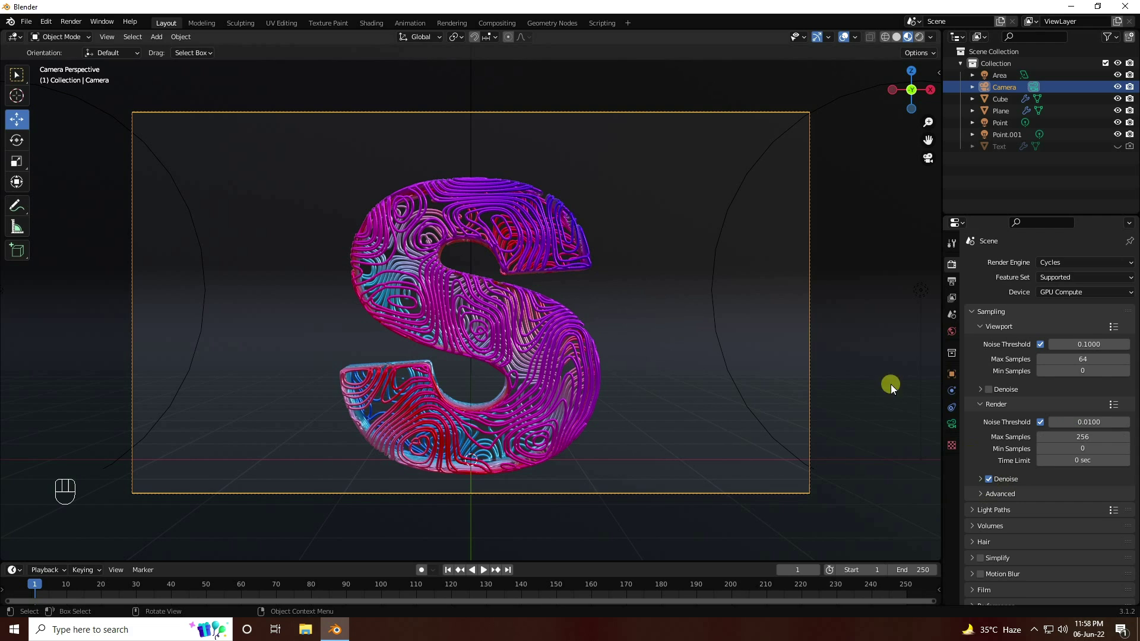
pyautogui.moveTo(35, 31); pyautogui.dragTo(141, 136)
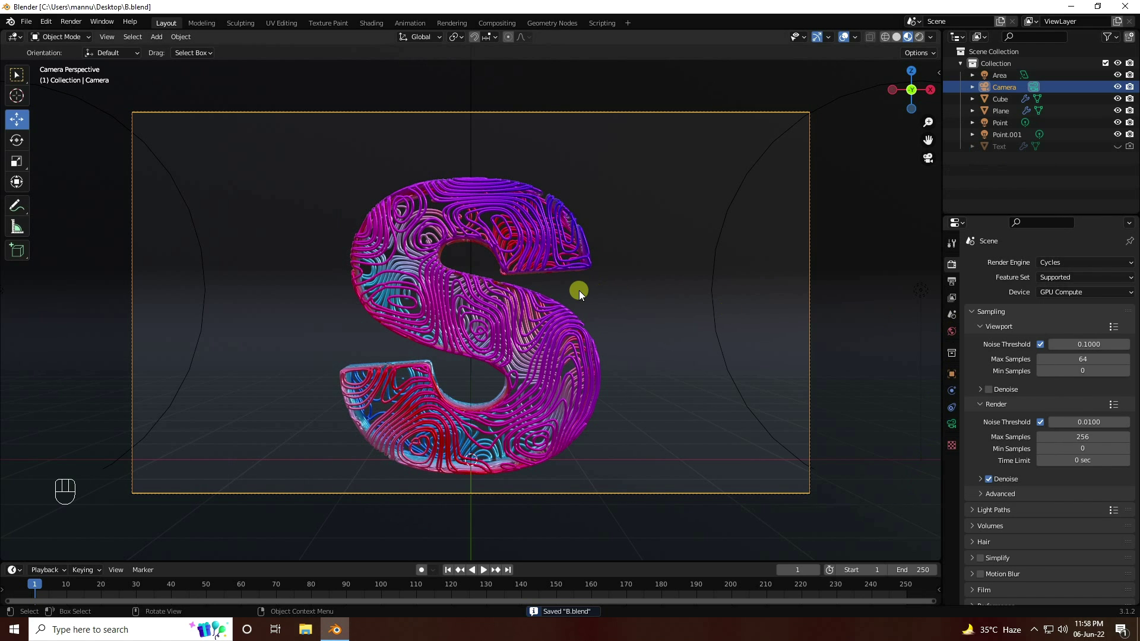
# Set the world colour to an Environment Texture and browse to the HDRI Images folder
pyautogui.click(954, 340)
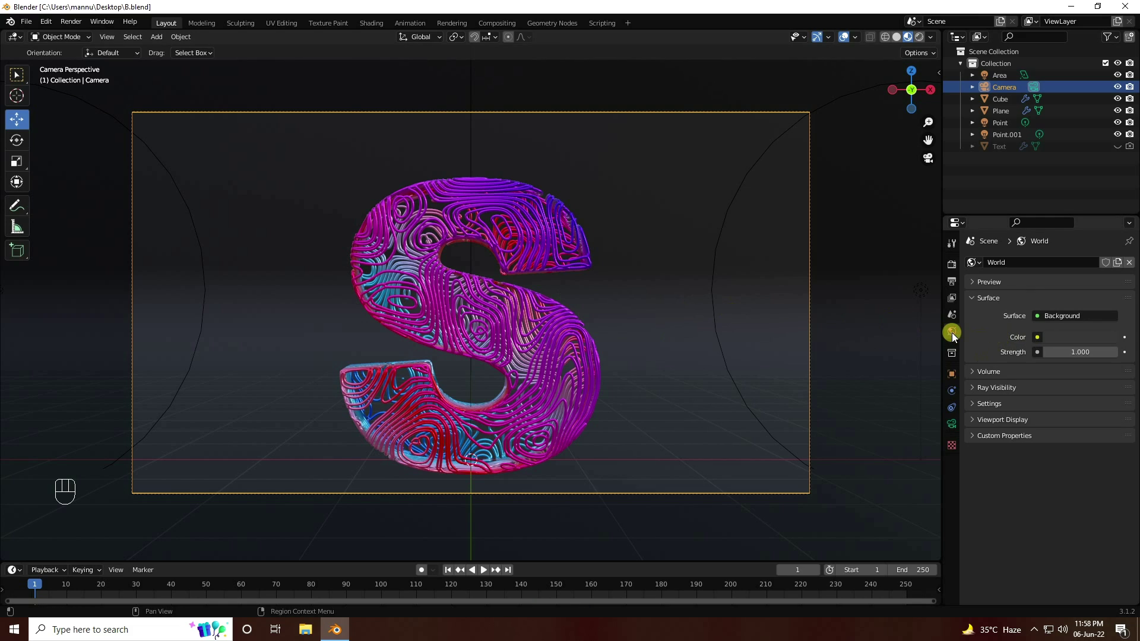
pyautogui.click(957, 339)
pyautogui.moveTo(1041, 342); pyautogui.dragTo(814, 466)
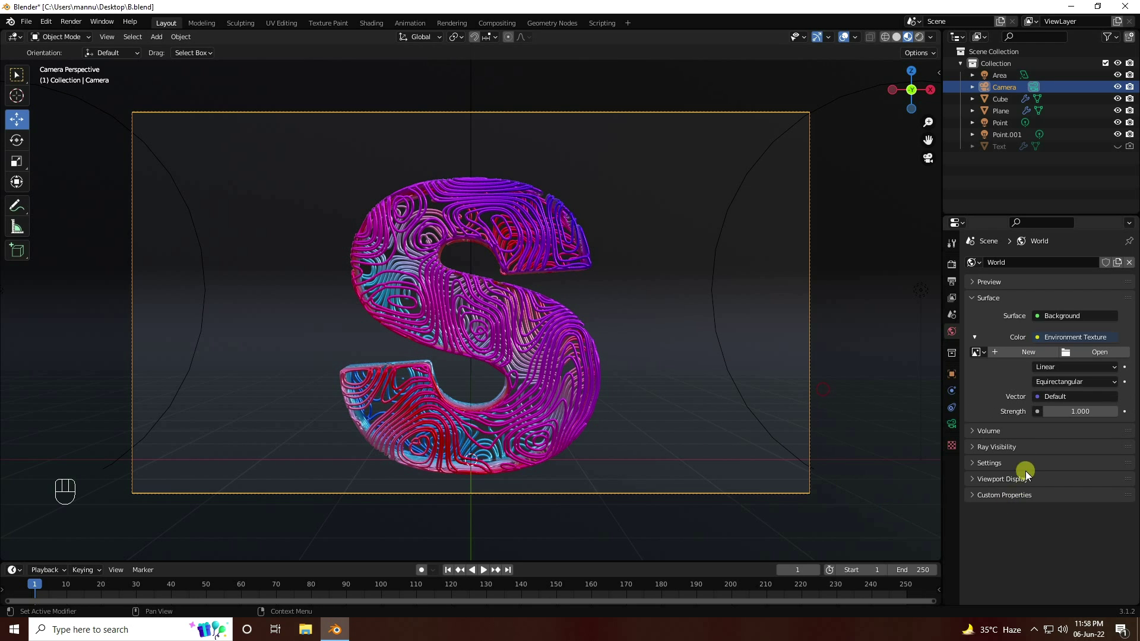
pyautogui.click(1088, 360)
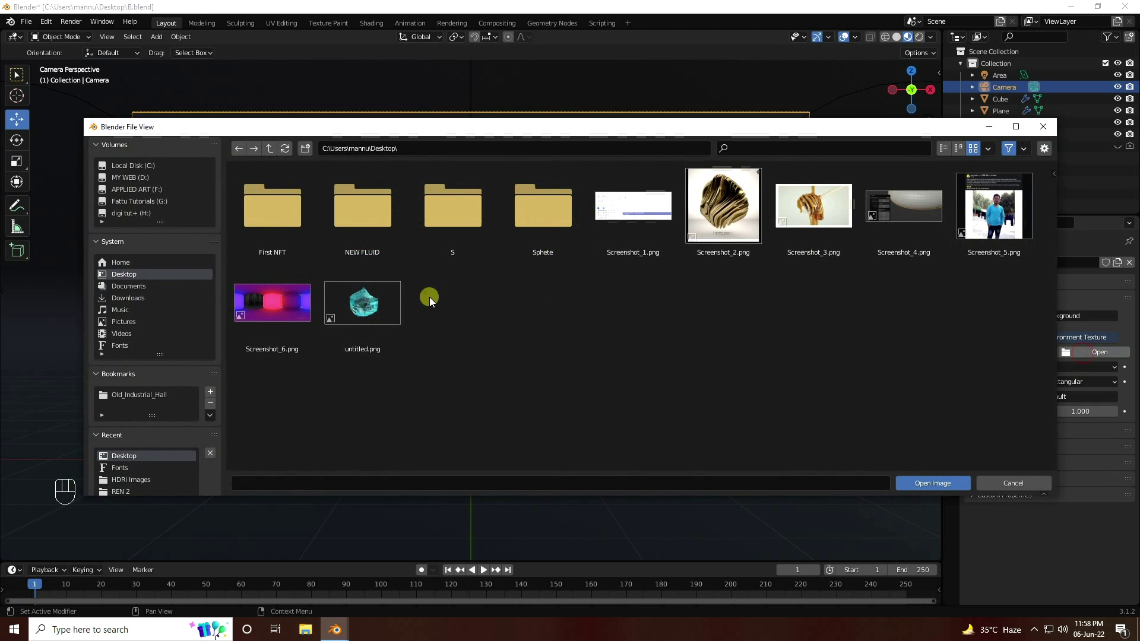